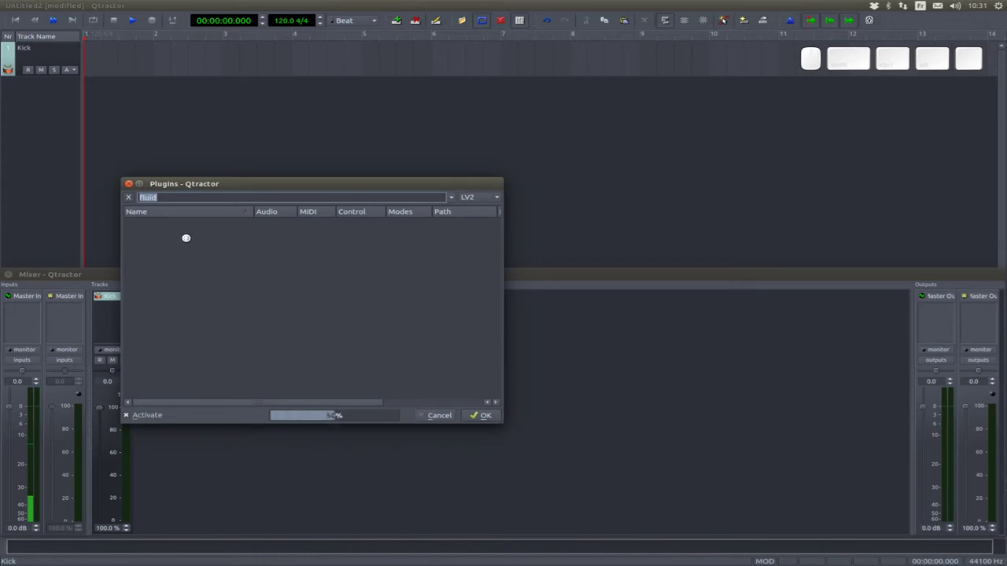
# Step: Filter the plugin list for 'fluid' and add Calf Fluidsynth to the Kick track
pyautogui.press('v')
pyautogui.press('BackSpace')
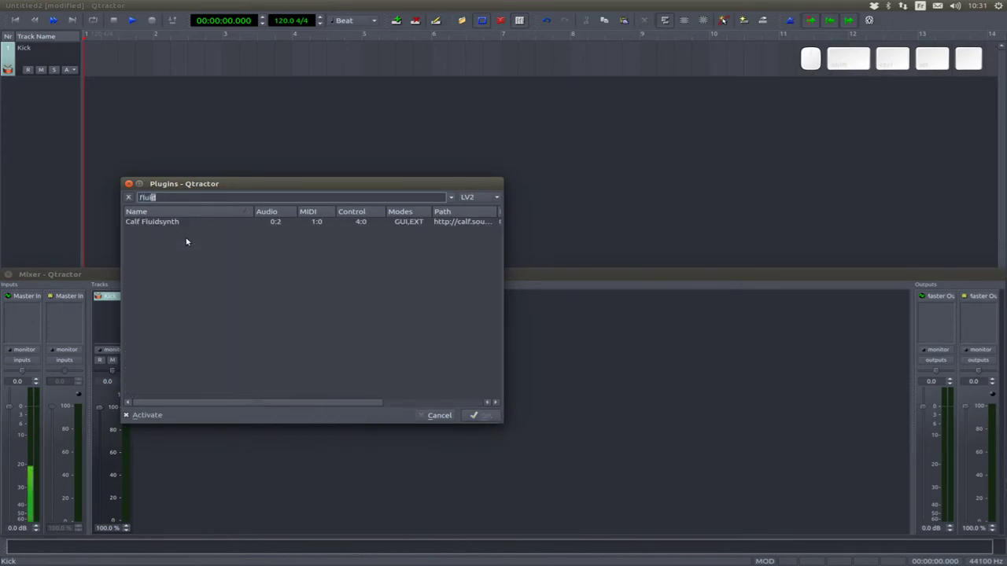
pyautogui.click(217, 184)
pyautogui.click(208, 200)
# Step: Bring up the Calf Fluidsynth control panel with its empty soundfont and channel list
pyautogui.click(385, 212)
pyautogui.click(445, 212)
pyautogui.click(441, 239)
pyautogui.click(509, 183)
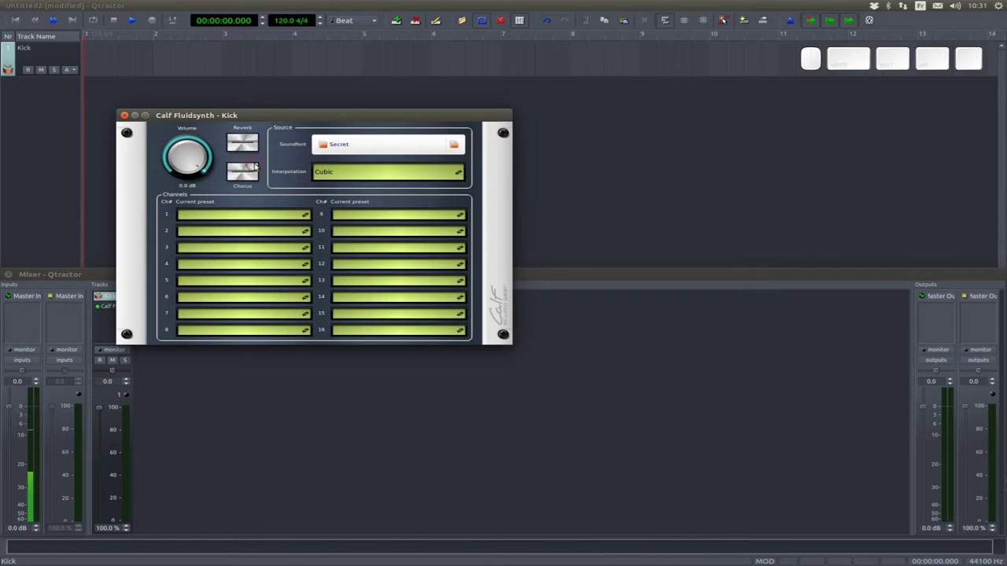
# Step: Browse from the Soundfont field to the /usr/share/sounds/sf2 system folder
pyautogui.click(405, 144)
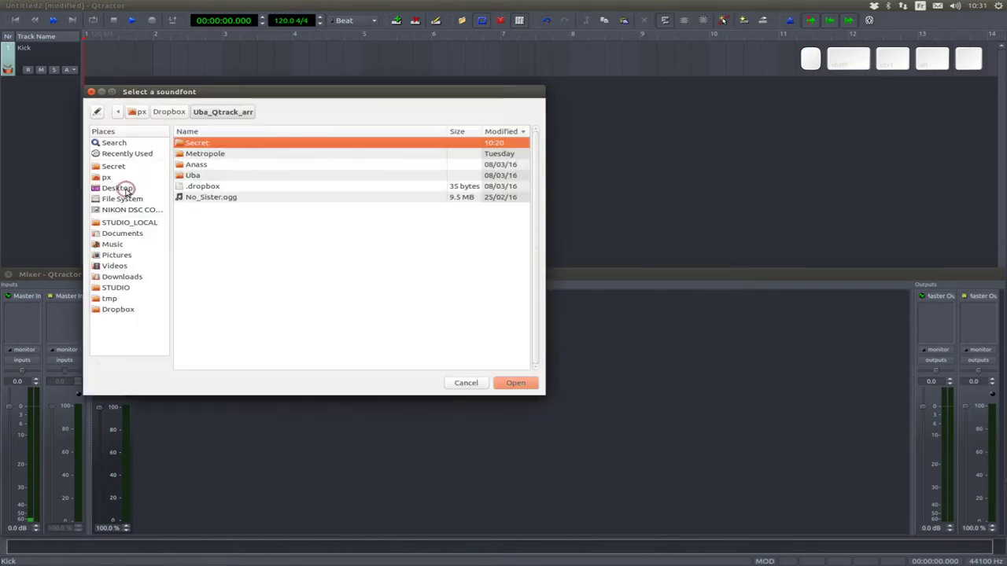
pyautogui.click(141, 201)
pyautogui.click(273, 225)
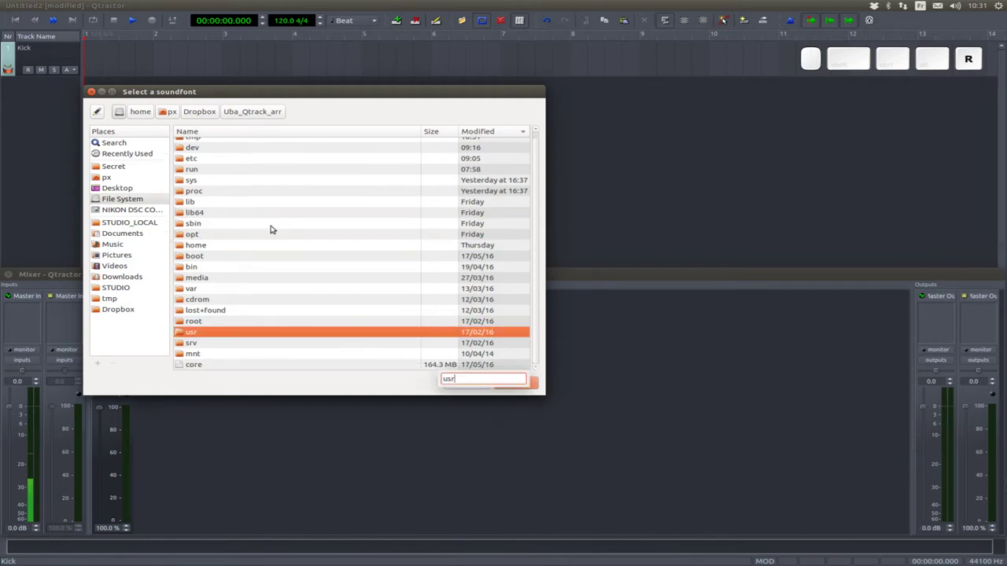
pyautogui.press('Return')
pyautogui.press('Return')
pyautogui.press('Return')
pyautogui.press('s')
pyautogui.press('f')
pyautogui.press('Return')
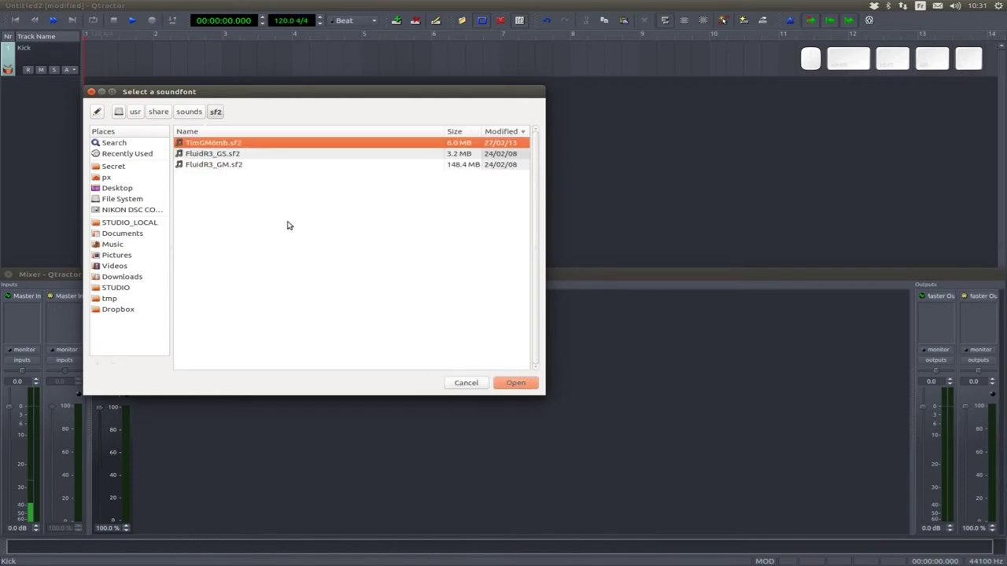
# Step: Load FluidR3_GM.sf2 into Fluidsynth and browse channel 1's General MIDI presets
pyautogui.click(469, 163)
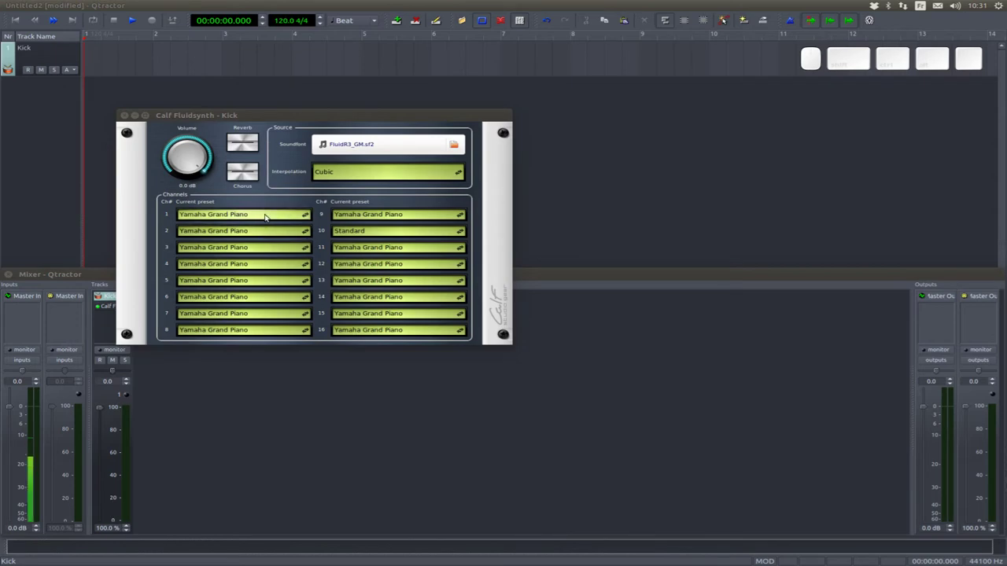
pyautogui.click(240, 215)
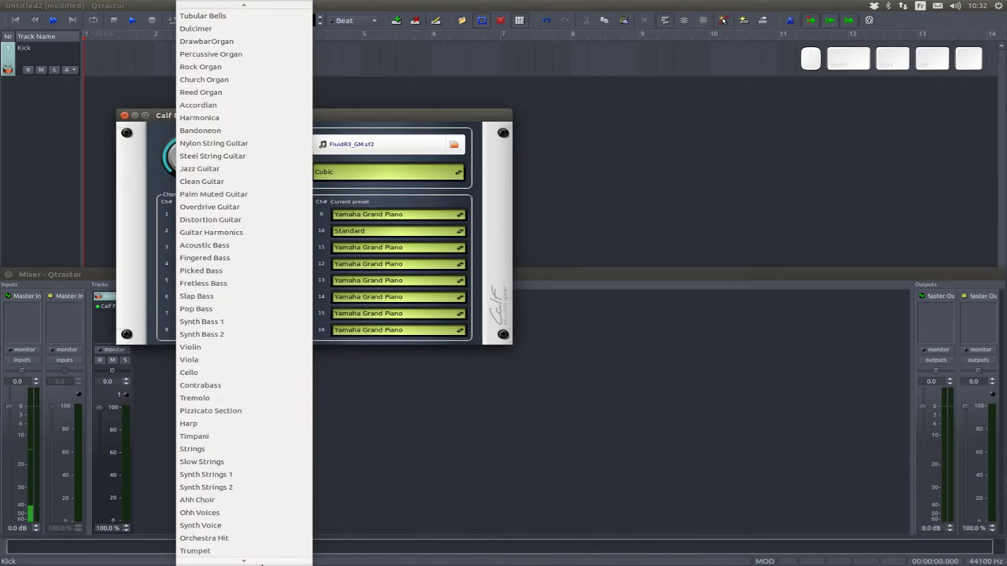
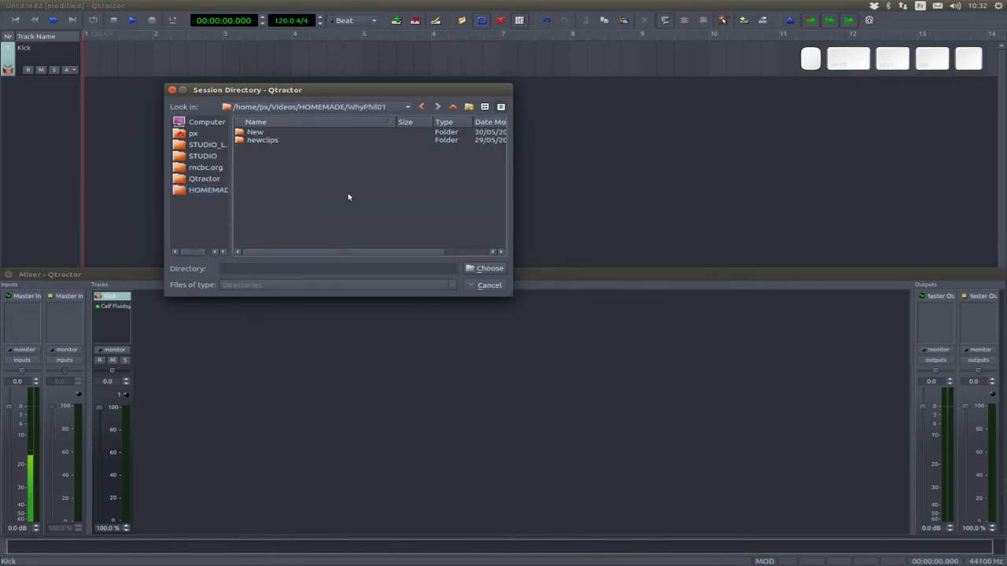
# Step: Accept the WhyPhil01 folder and name the session subfolder 'episode1'
pyautogui.click(481, 268)
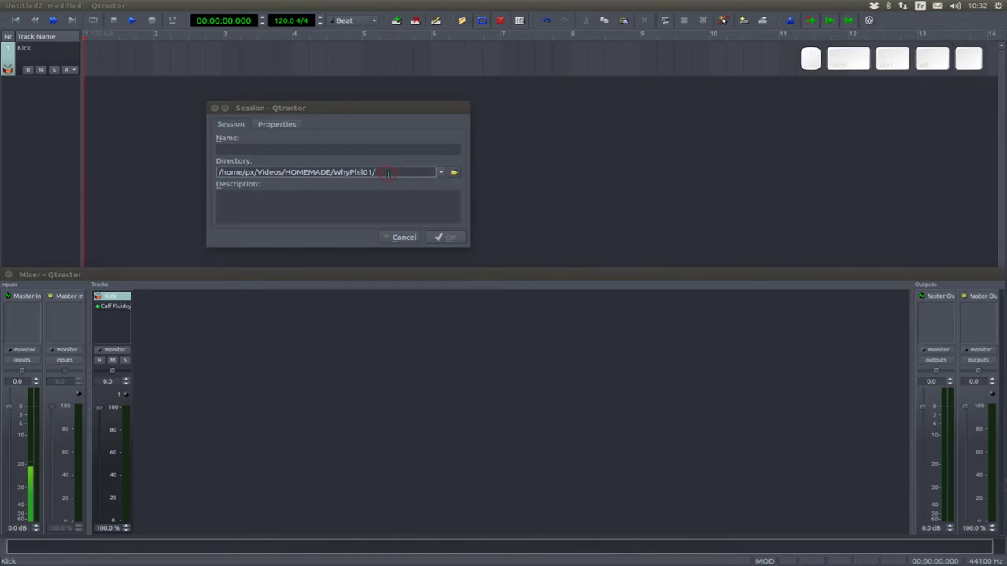
pyautogui.press('e')
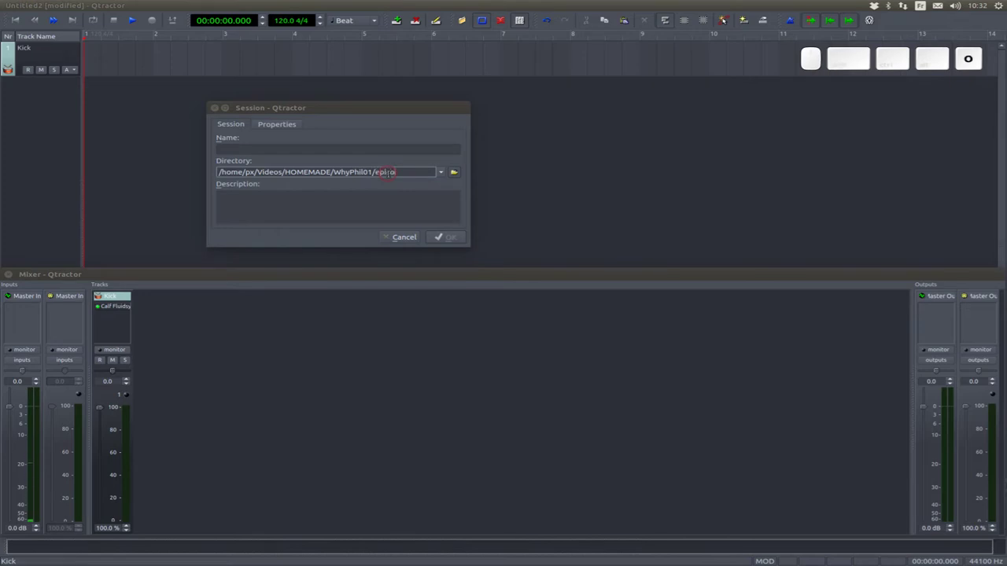
pyautogui.press('KP_1')
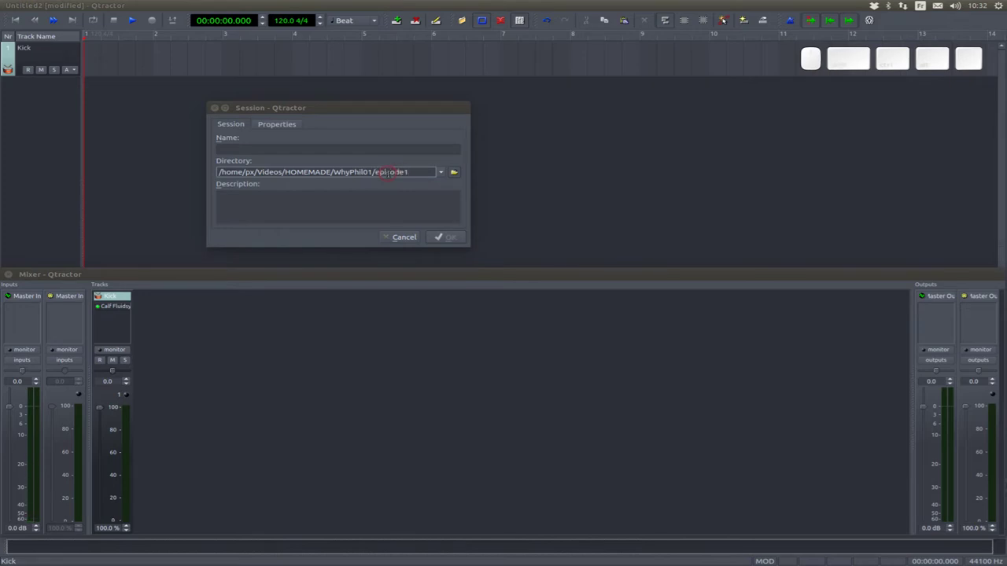
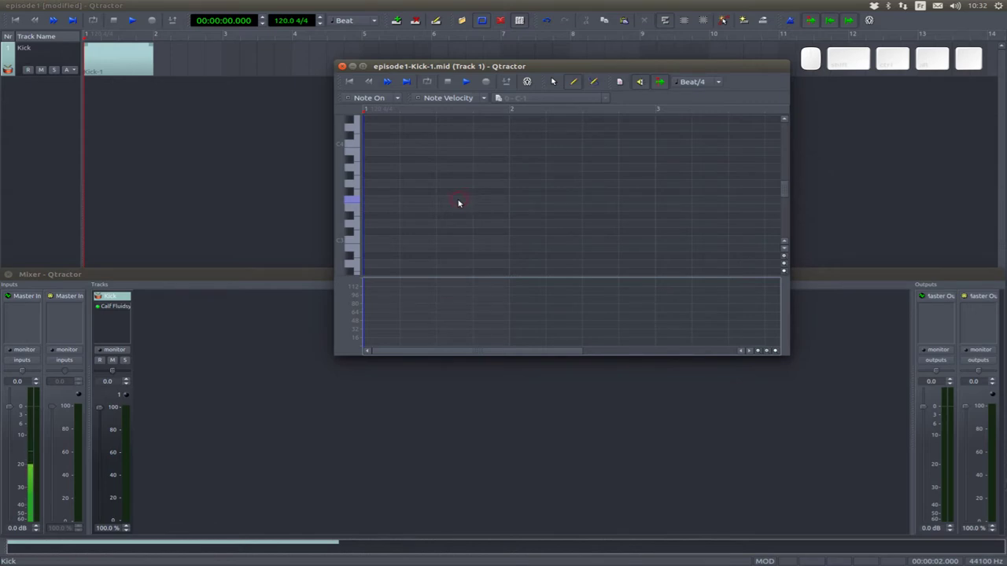
# Step: Place four C2 kick notes on beats 1-4 of the first bar
pyautogui.moveTo(554, 77); pyautogui.dragTo(554, 77)
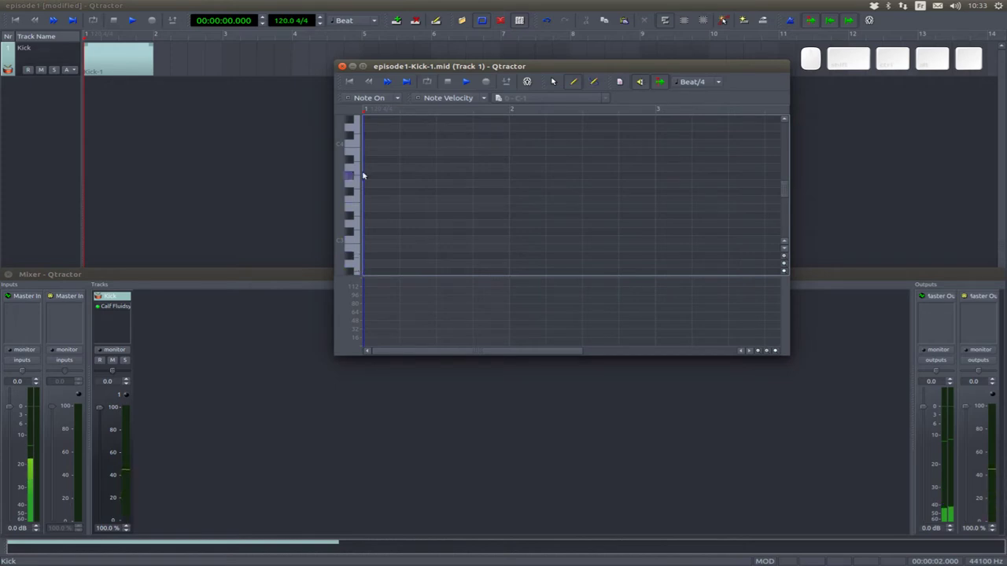
pyautogui.scroll(-3)
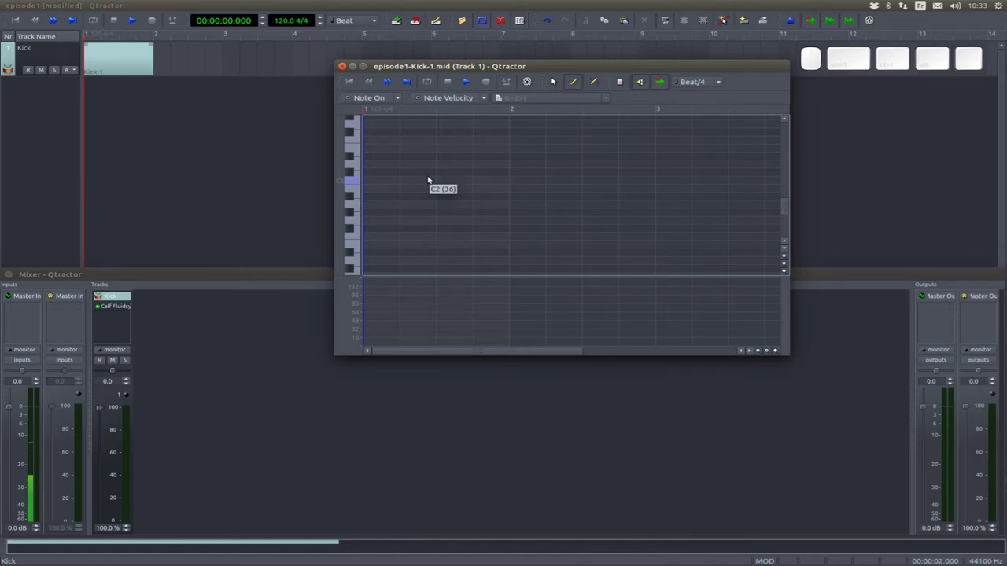
pyautogui.click(554, 77)
pyautogui.click(554, 77)
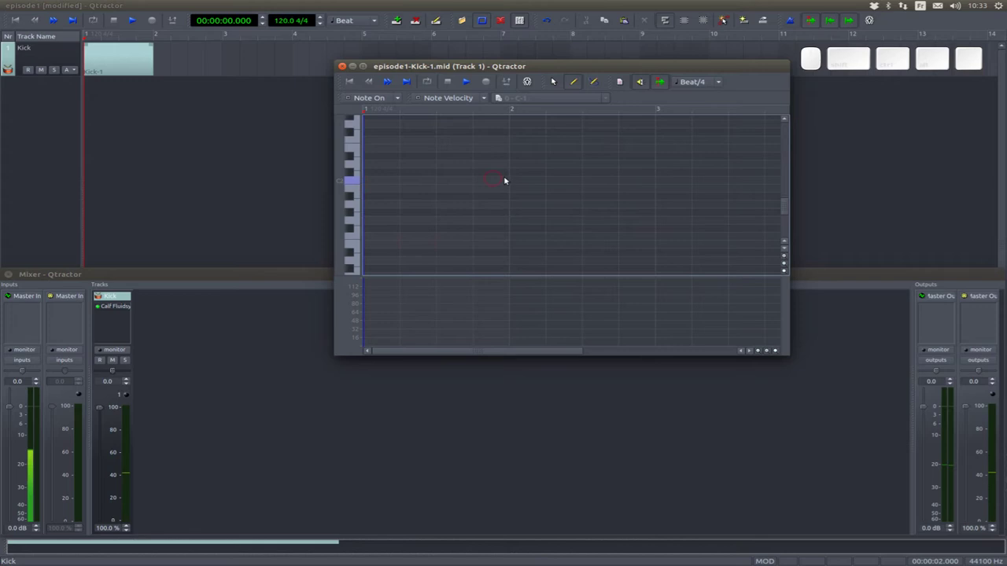
pyautogui.click(554, 77)
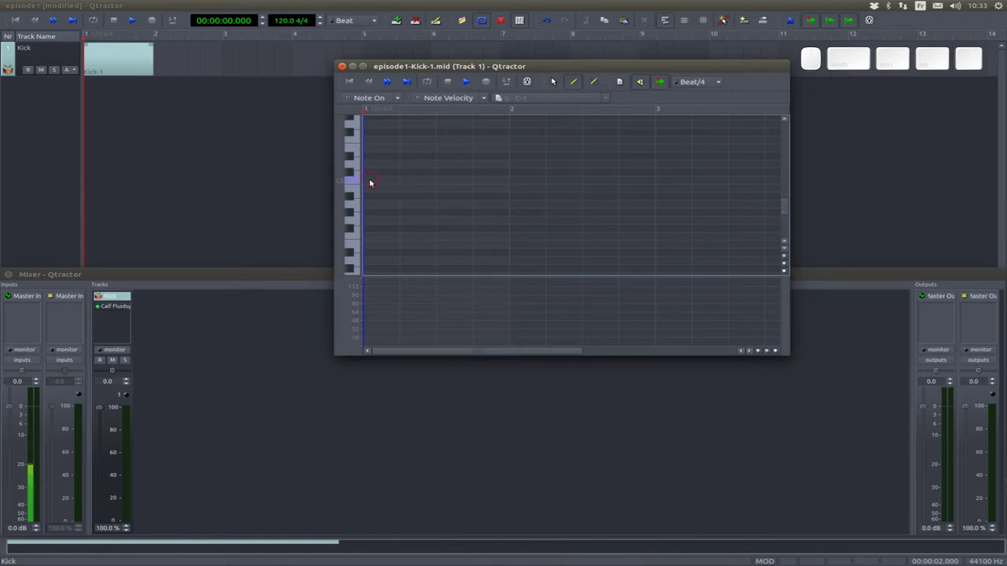
pyautogui.click(554, 77)
pyautogui.click(554, 77)
pyautogui.click(554, 77)
pyautogui.click(554, 77)
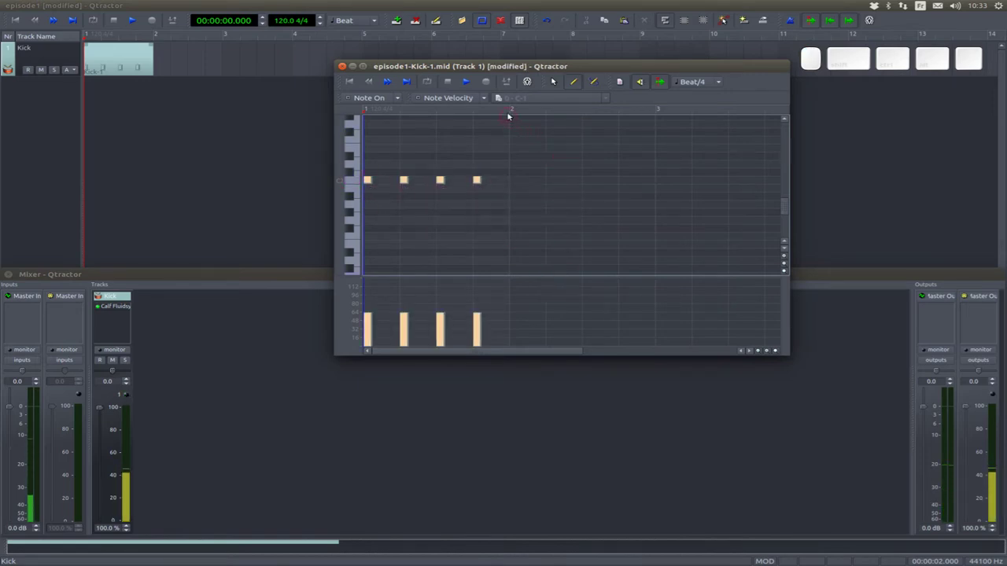
# Step: Loop the first bar with loop end at bar 2, audition it, and close the note editor
pyautogui.rightClick(510, 109)
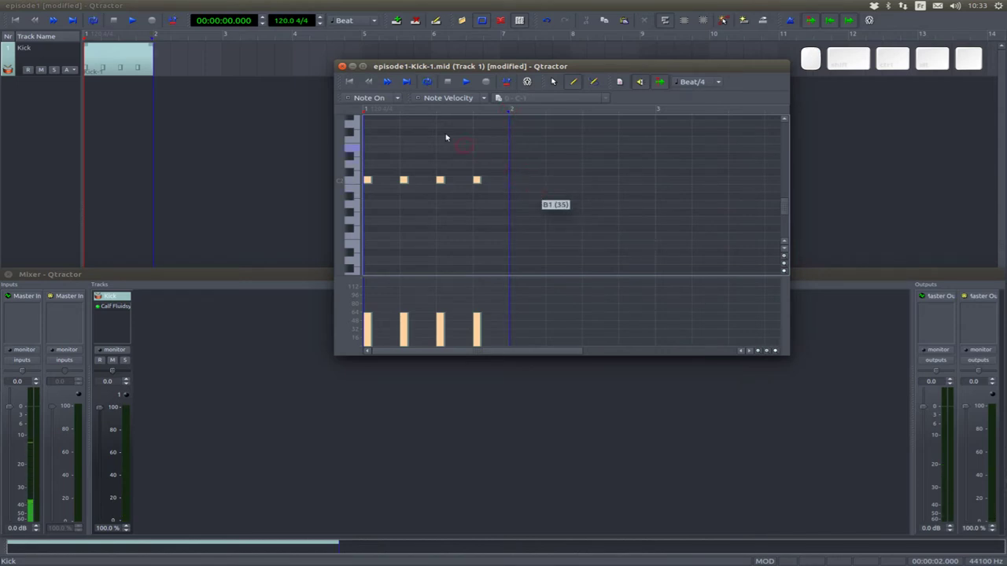
pyautogui.click(554, 77)
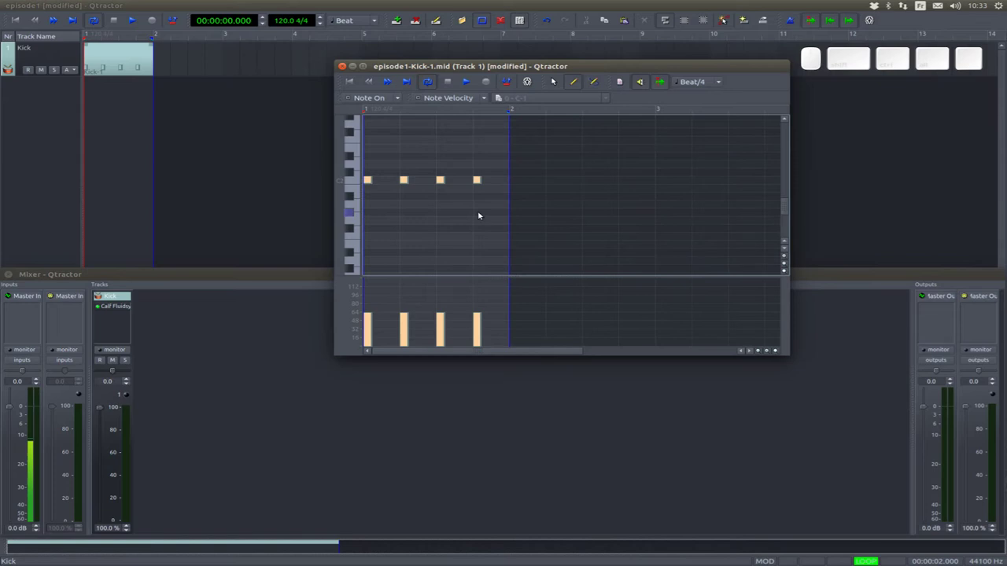
pyautogui.click(553, 78)
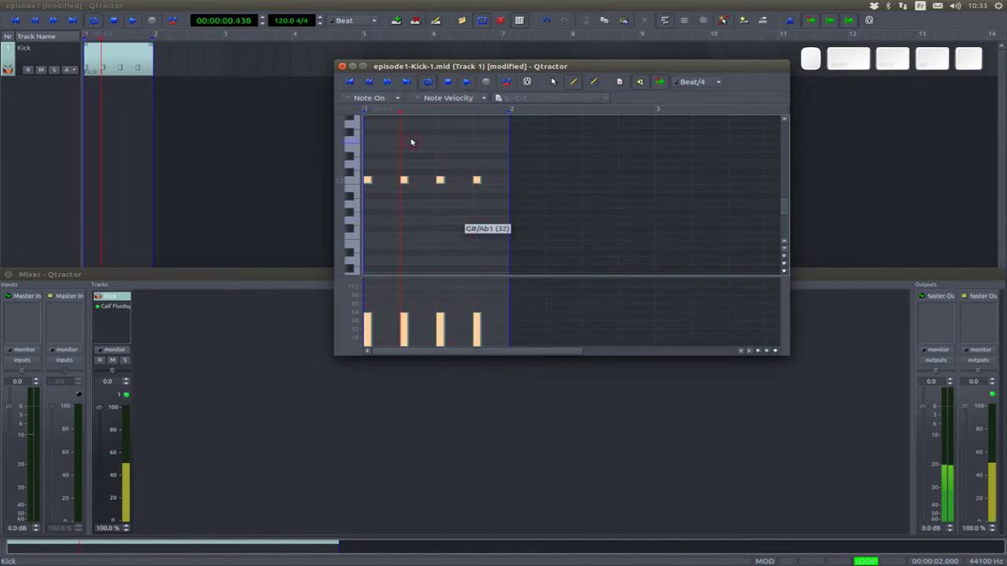
pyautogui.click(471, 81)
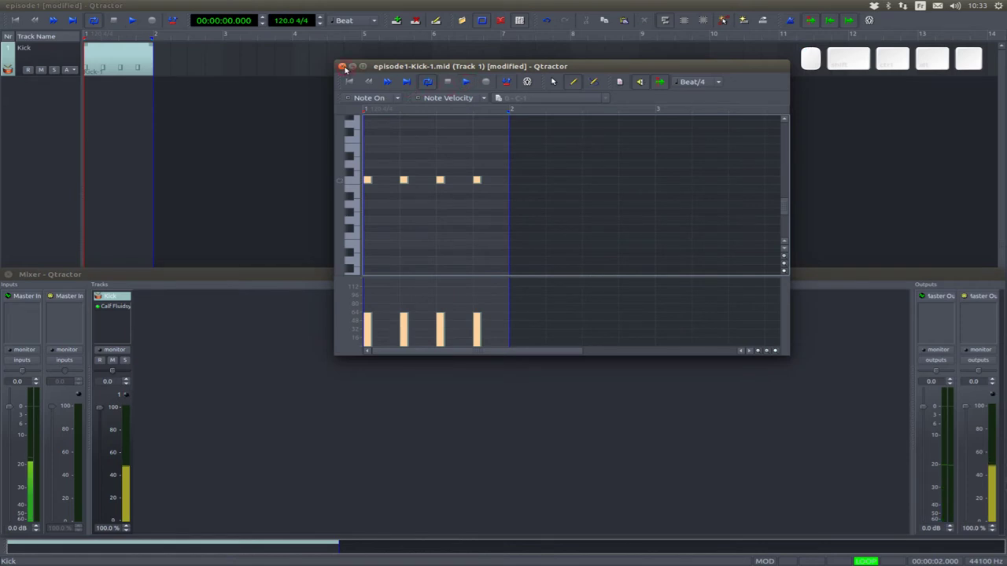
pyautogui.click(554, 77)
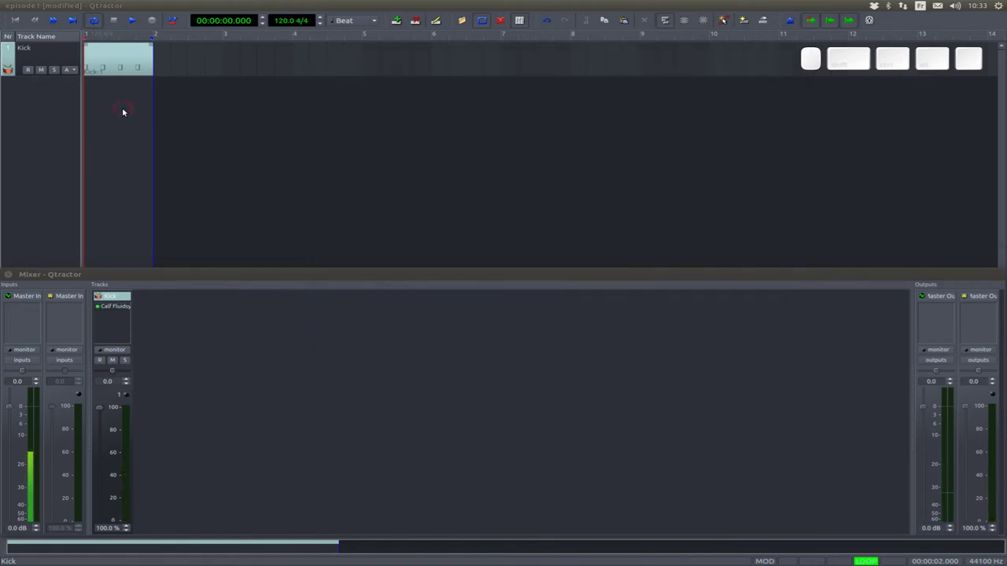
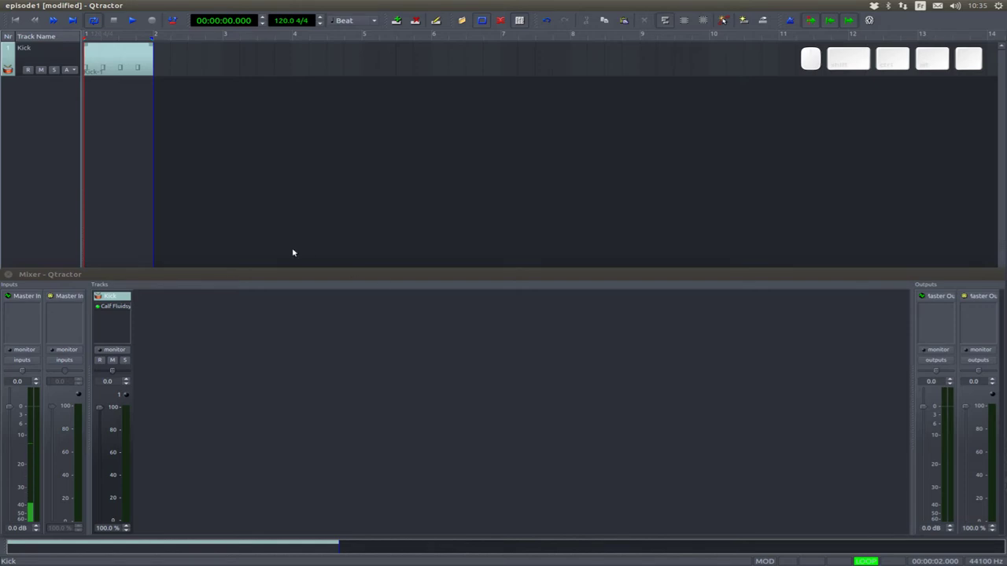
# Step: Play and stop the kick loop, then bring the mixer to the front
pyautogui.press('space')
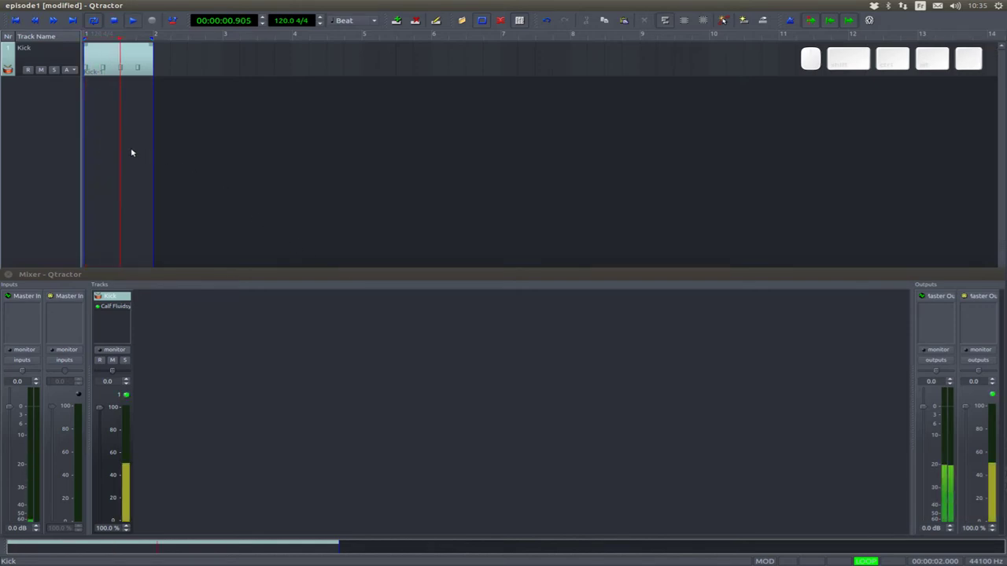
pyautogui.press('space')
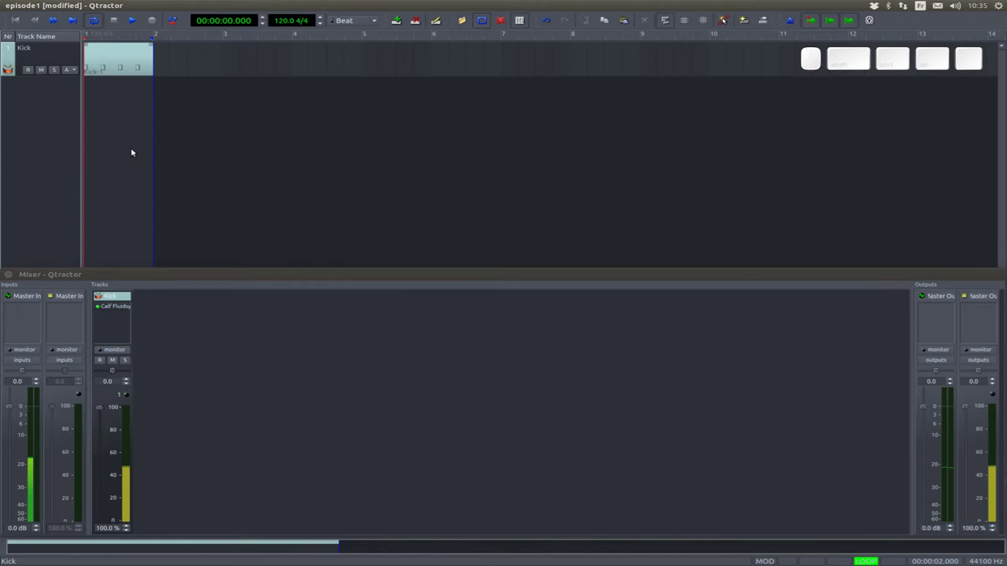
pyautogui.click(119, 317)
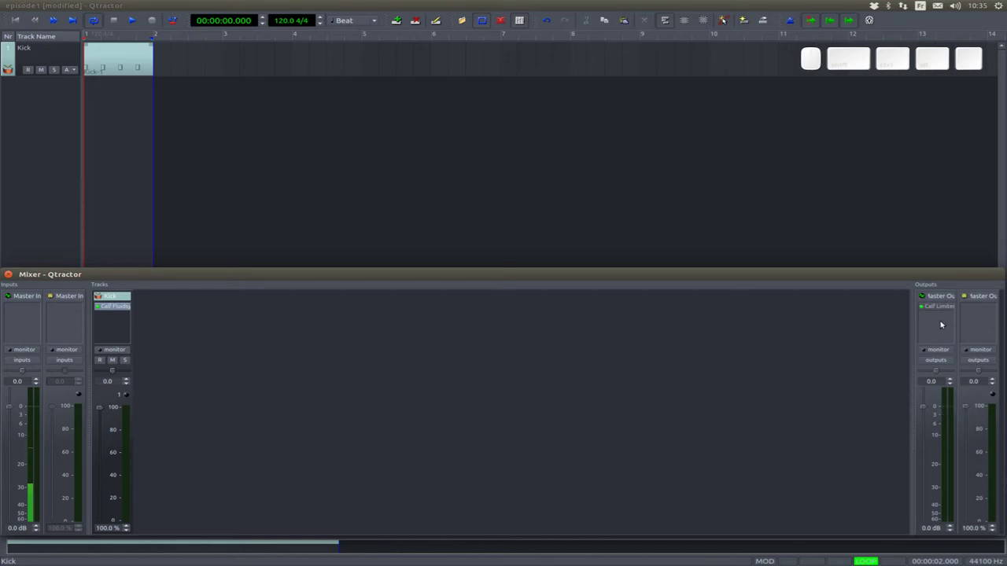
# Step: Add the Radium Compressor Mono plugin to the Kick strip's effect list
pyautogui.click(942, 298)
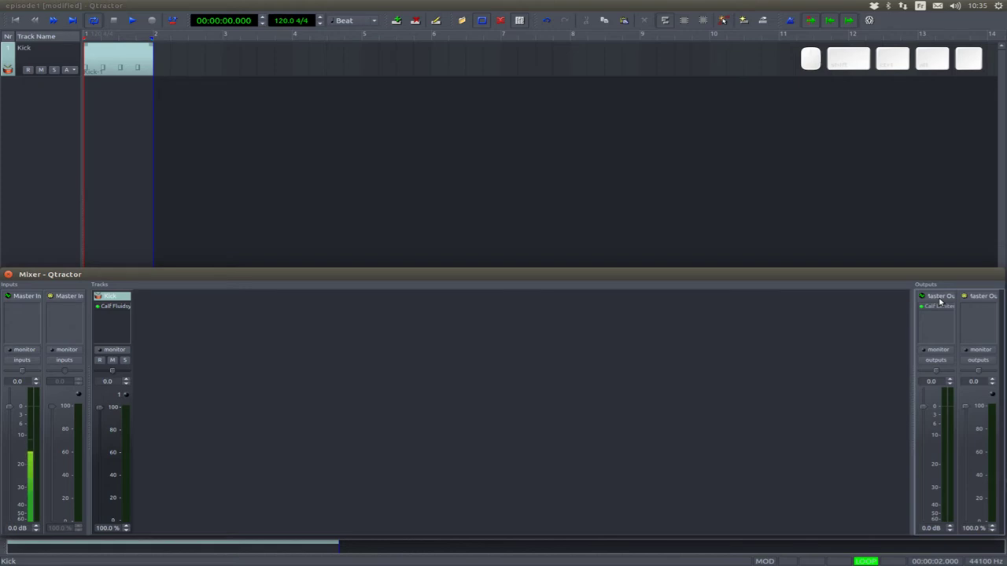
pyautogui.click(121, 322)
pyautogui.rightClick(120, 323)
pyautogui.click(126, 326)
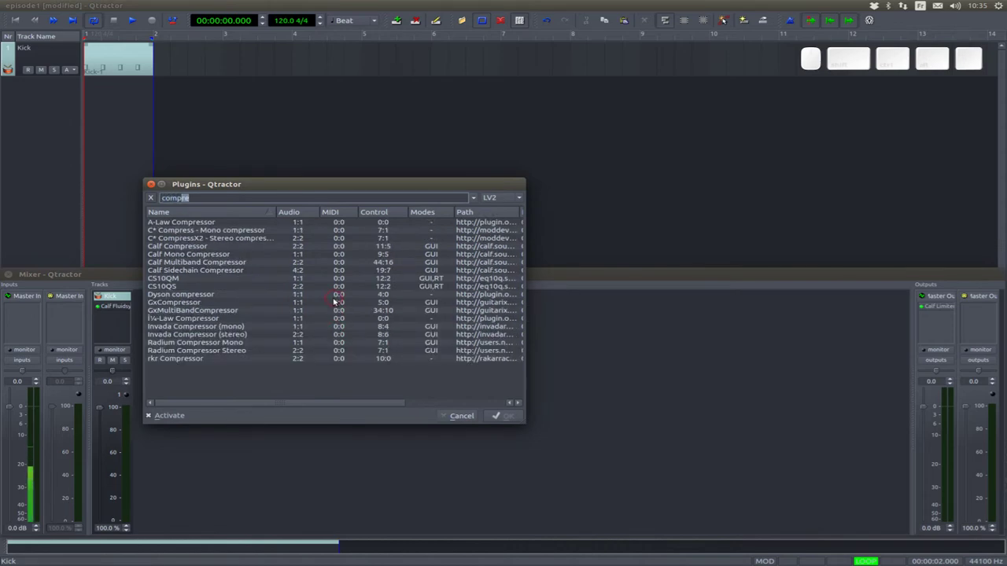
pyautogui.click(228, 341)
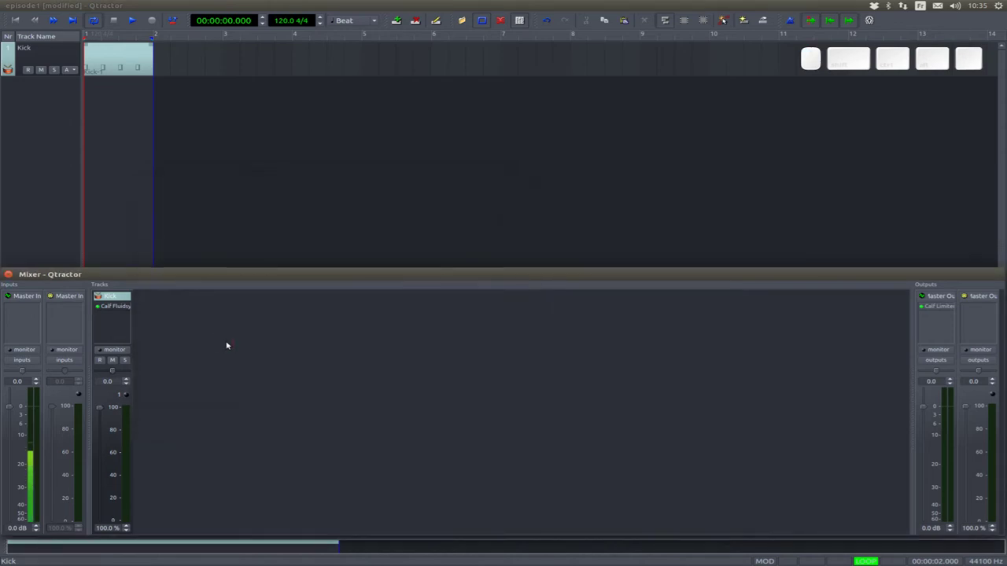
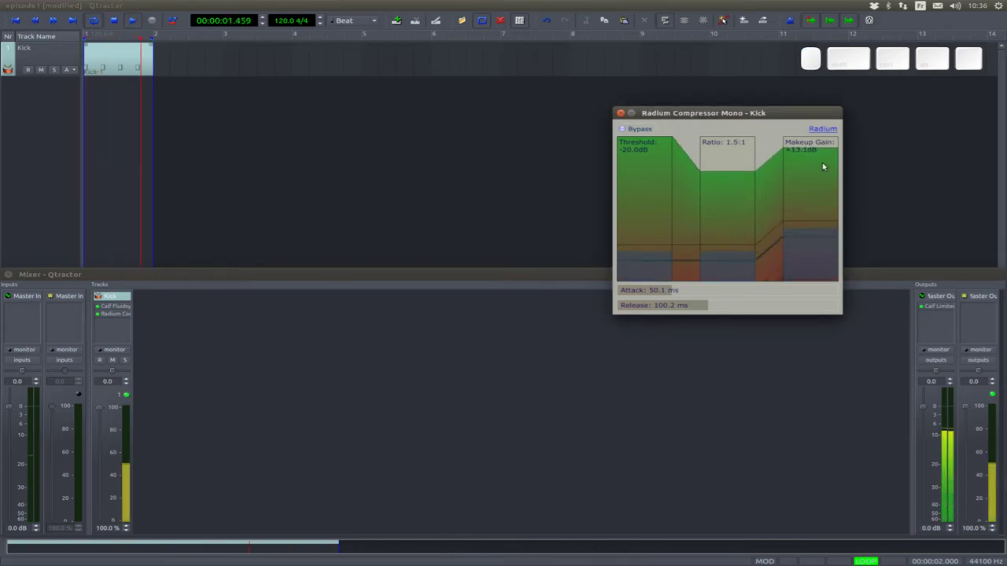
# Step: Set the compressor to 1.5:1 ratio with +12 dB makeup gain, close it and stop playback
pyautogui.click(825, 163)
pyautogui.click(624, 113)
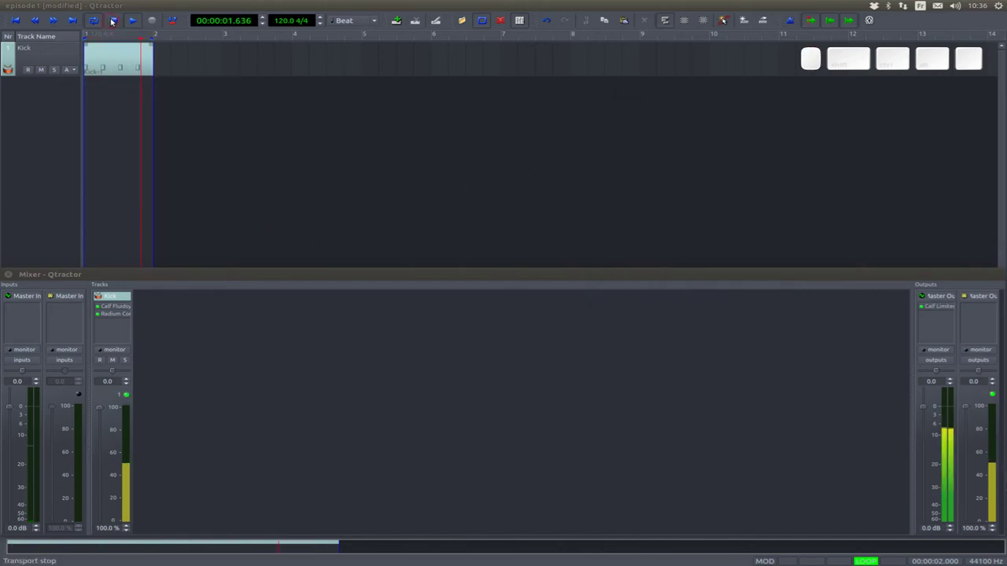
pyautogui.click(113, 18)
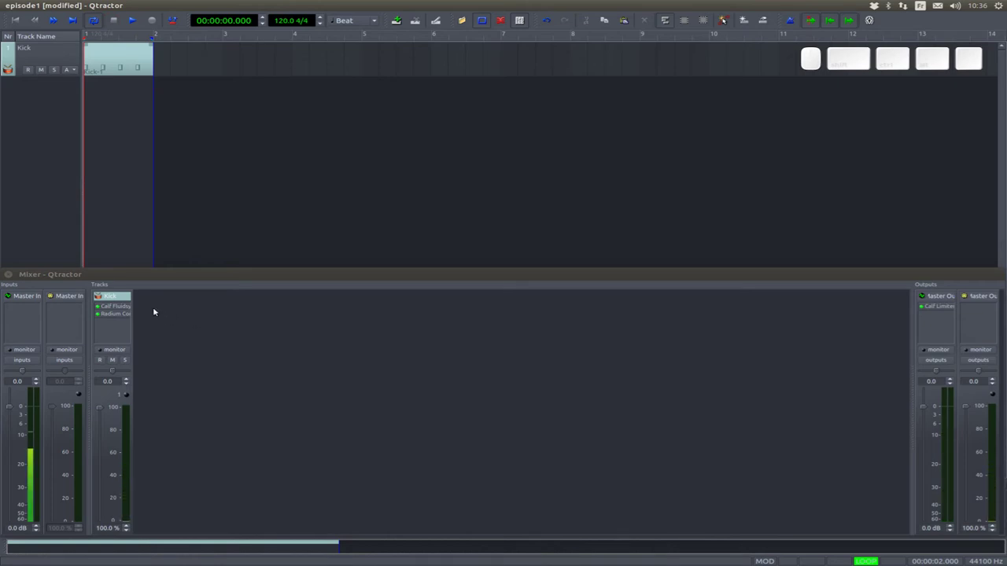
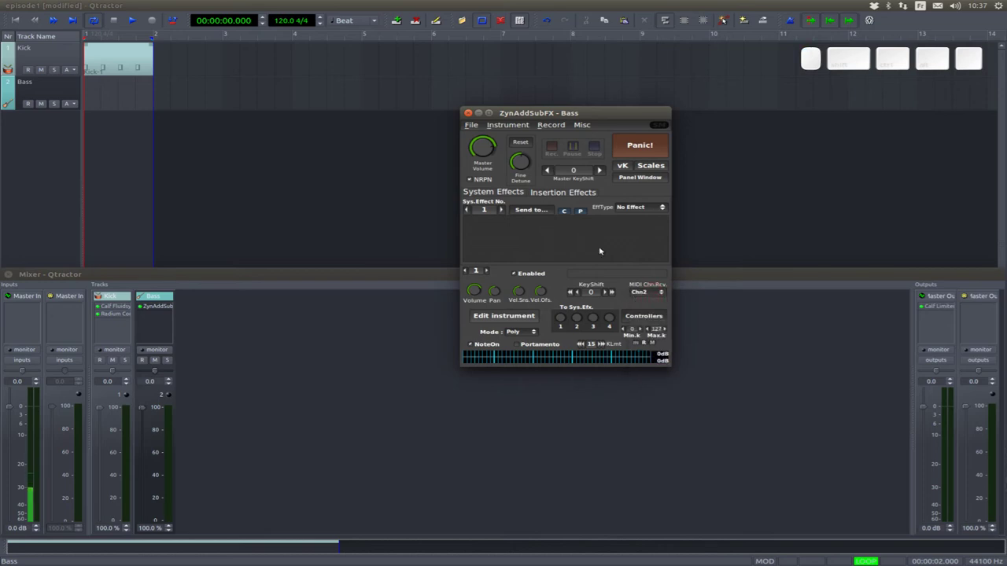
# Step: Close the ZynAddSubFX main window and return to Qtractor
pyautogui.click(601, 247)
pyautogui.click(604, 274)
pyautogui.click(169, 273)
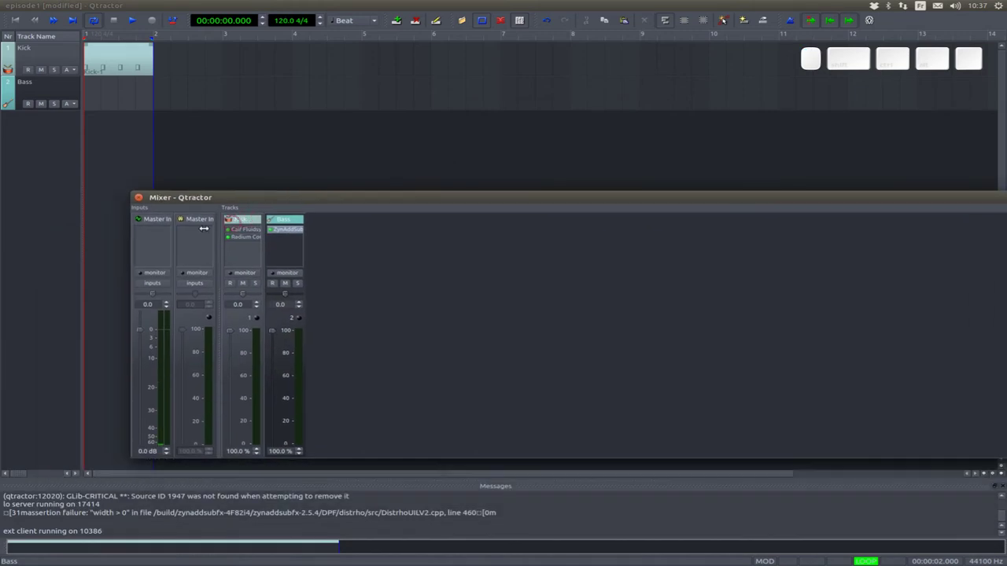
pyautogui.press('alt+Tab')
# Step: Load the 35. FM Bass 2 preset from the instrument bank onto the Bass track
pyautogui.click(92, 300)
pyautogui.click(83, 313)
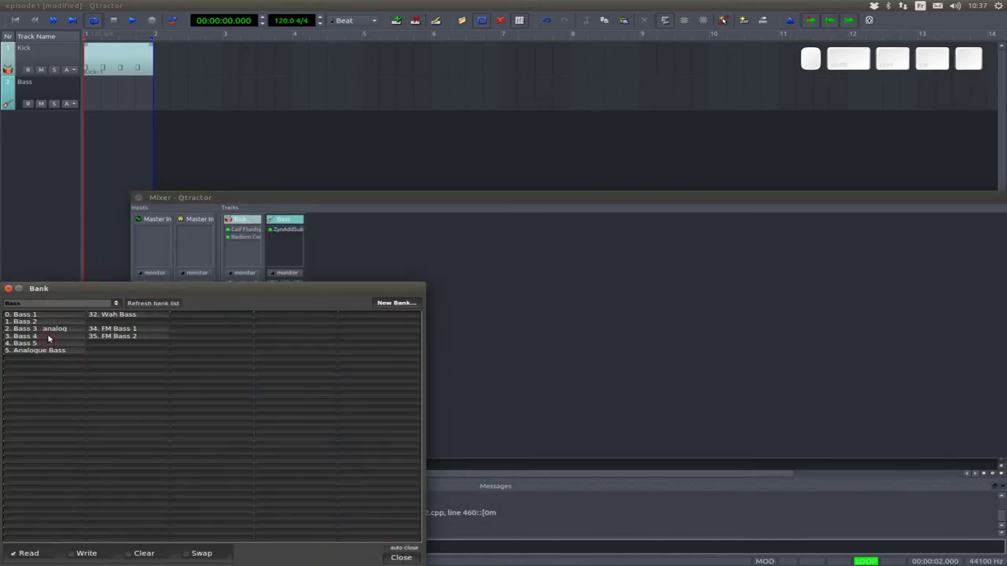
pyautogui.click(49, 312)
pyautogui.click(396, 554)
pyautogui.moveTo(317, 199); pyautogui.dragTo(247, 272)
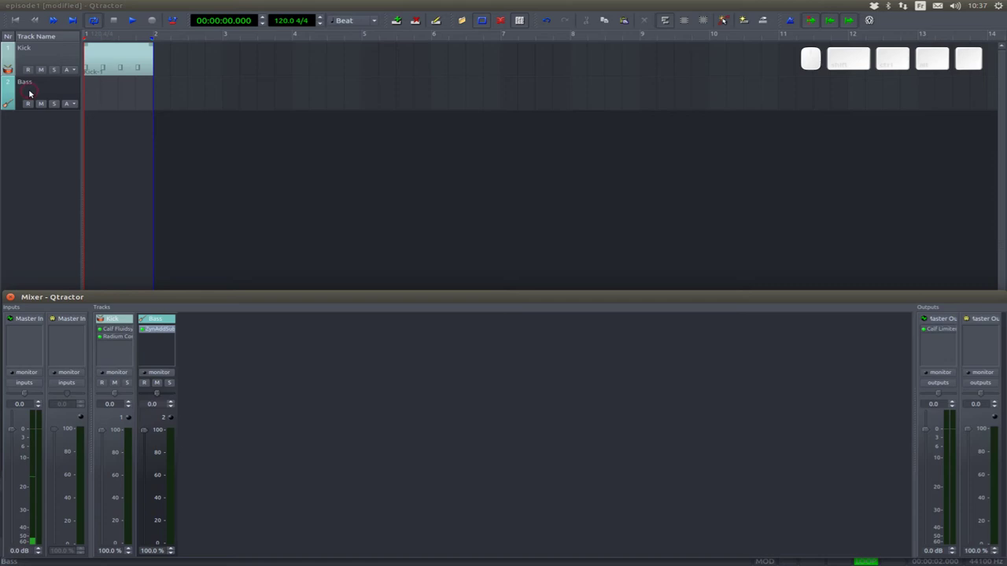
pyautogui.click(32, 82)
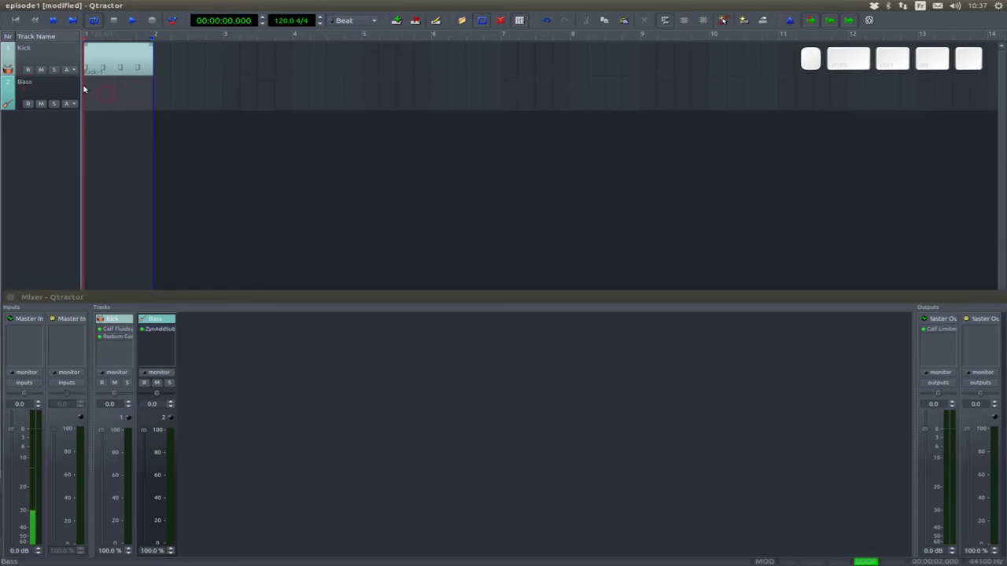
# Step: Create a new MIDI clip on the Bass track lane and switch to the pencil tool
pyautogui.rightClick(104, 87)
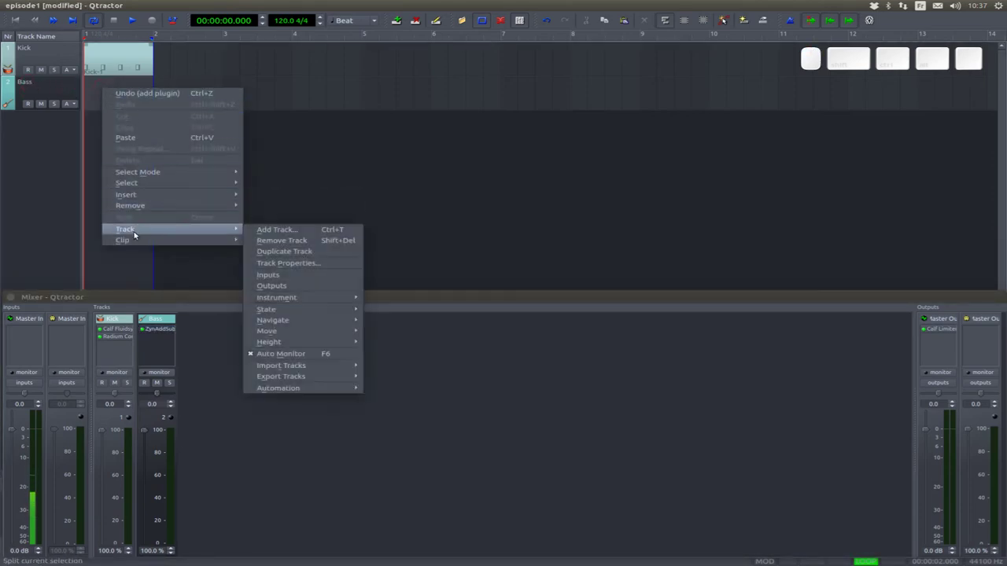
pyautogui.click(268, 243)
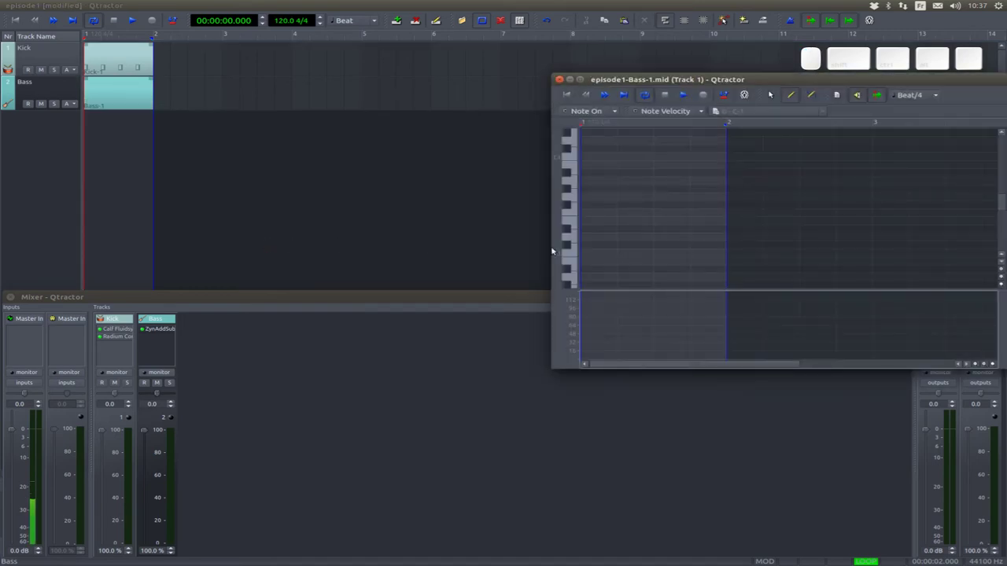
pyautogui.click(137, 98)
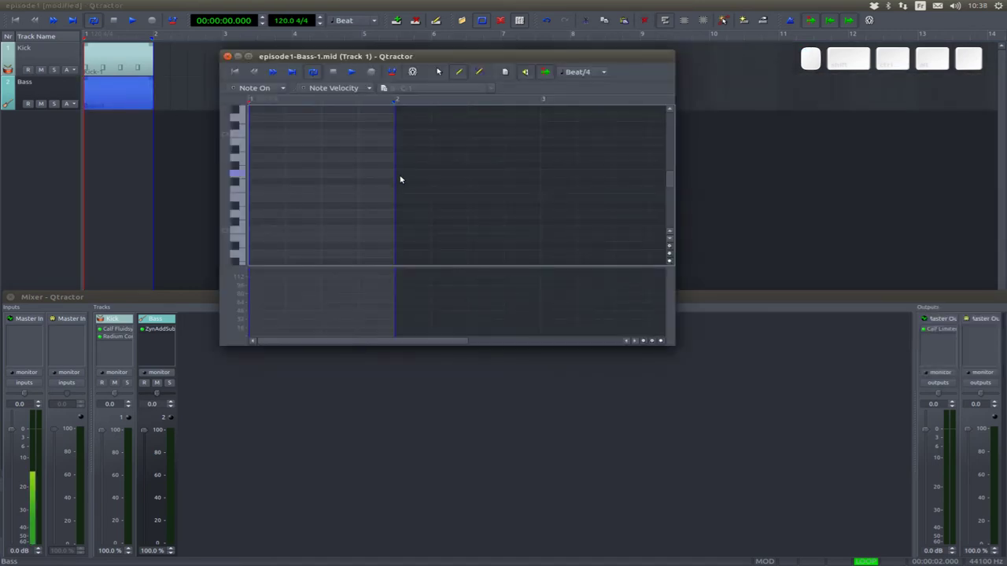
# Step: Draw the first three C3 notes of the bass line
pyautogui.moveTo(245, 228); pyautogui.dragTo(254, 229)
pyautogui.click(255, 229)
pyautogui.click(268, 231)
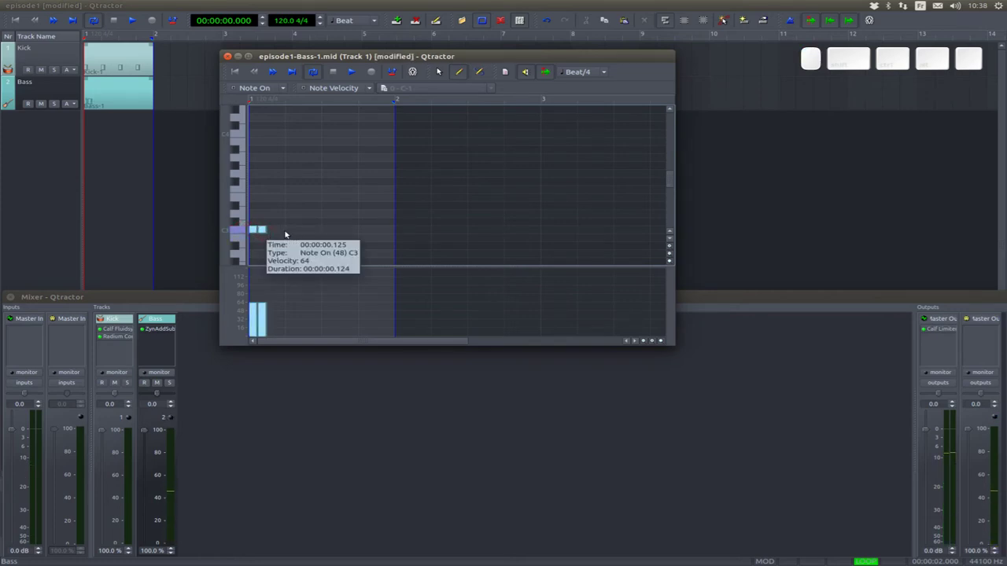
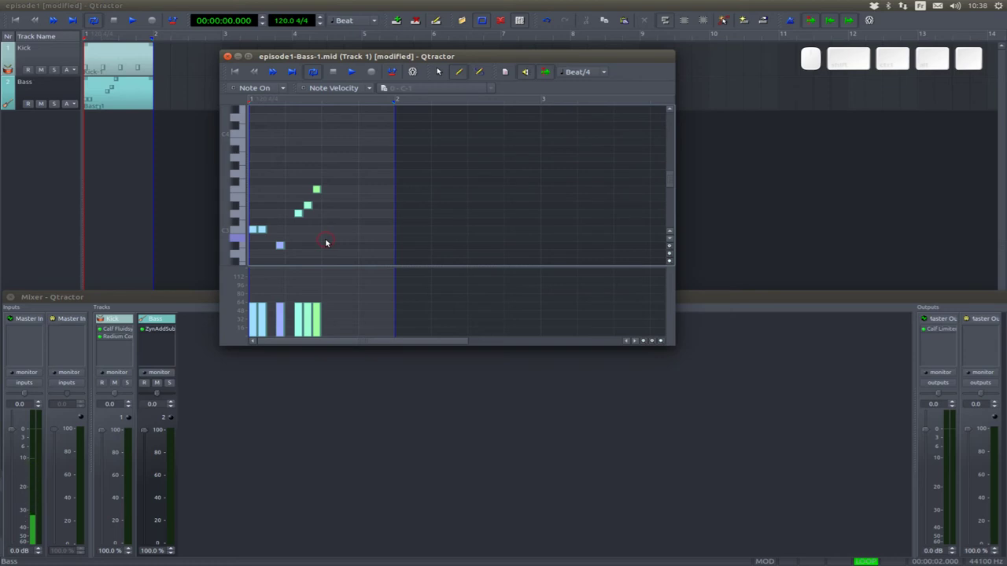
# Step: Copy all clip notes, paste them later in the bar, and audition the bass line
pyautogui.press('ctrl+a')
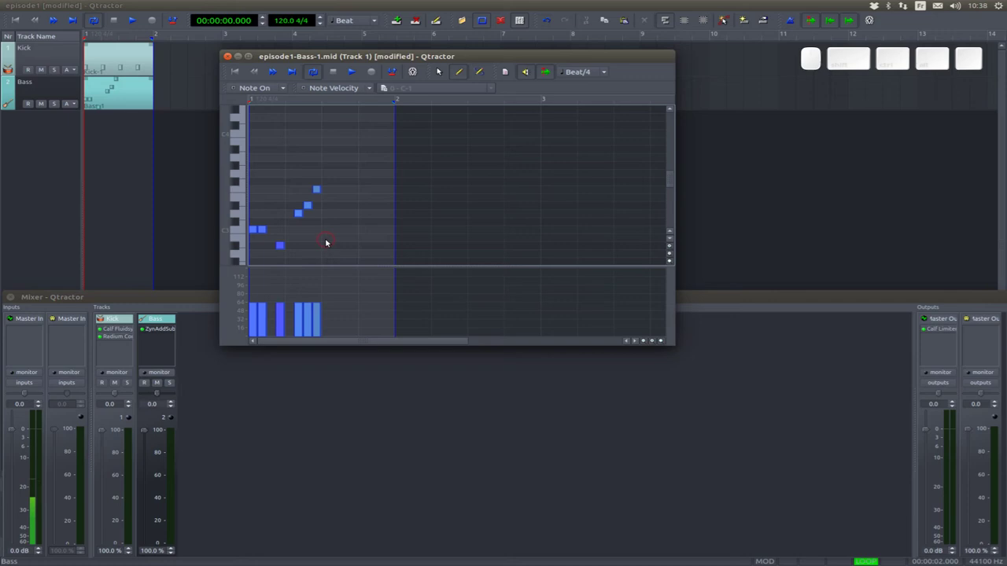
pyautogui.press('ctrl+c')
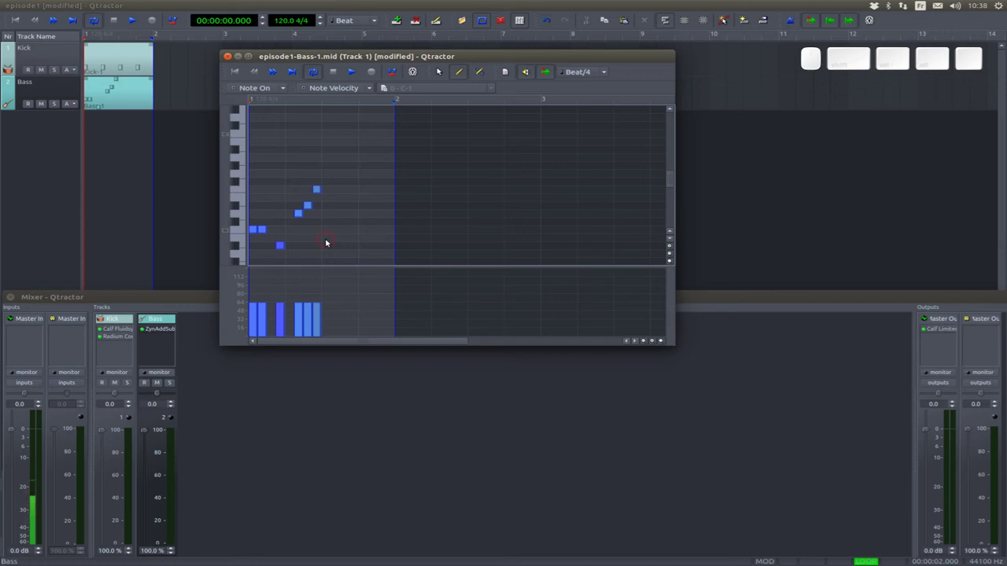
pyautogui.press('ctrl+v')
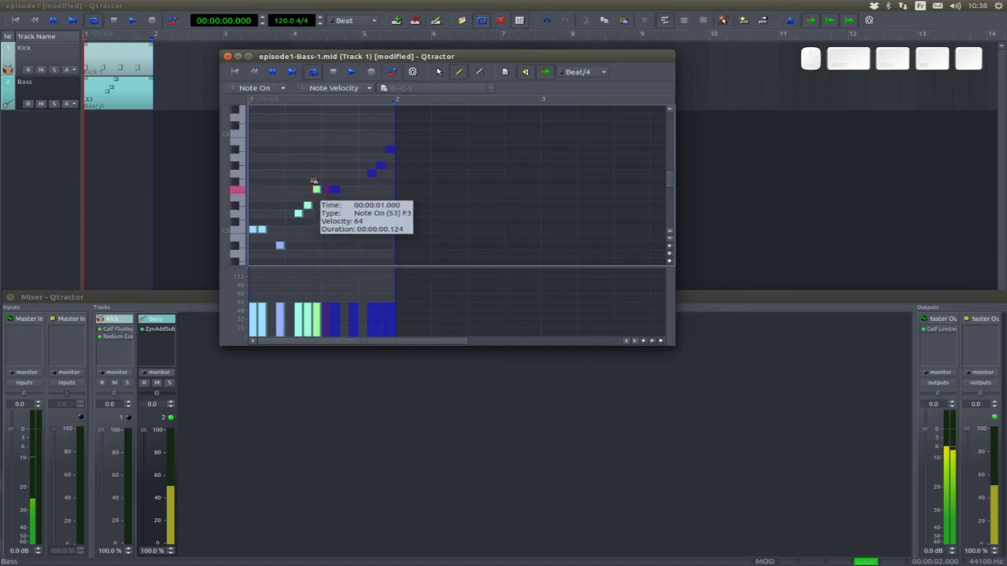
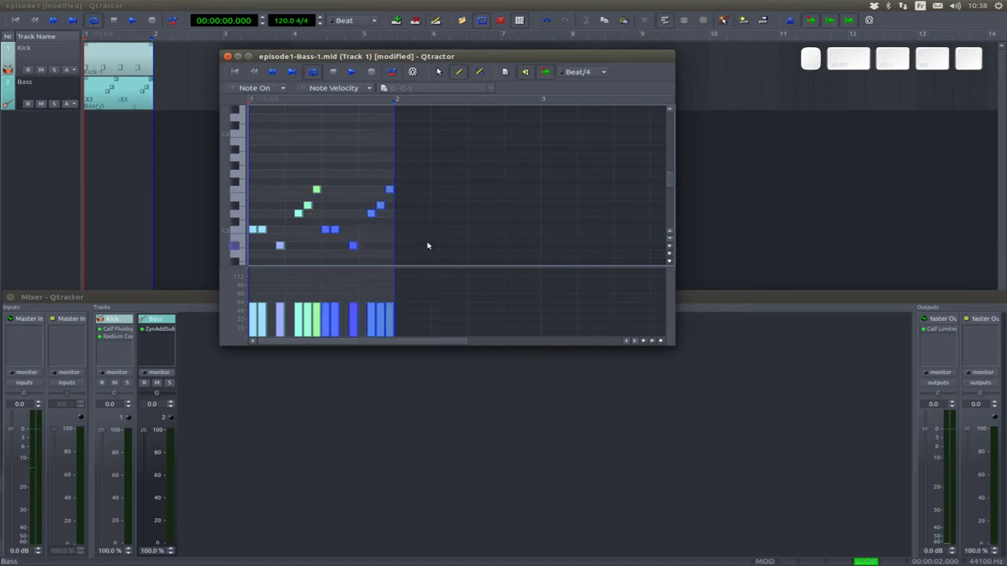
pyautogui.press('space')
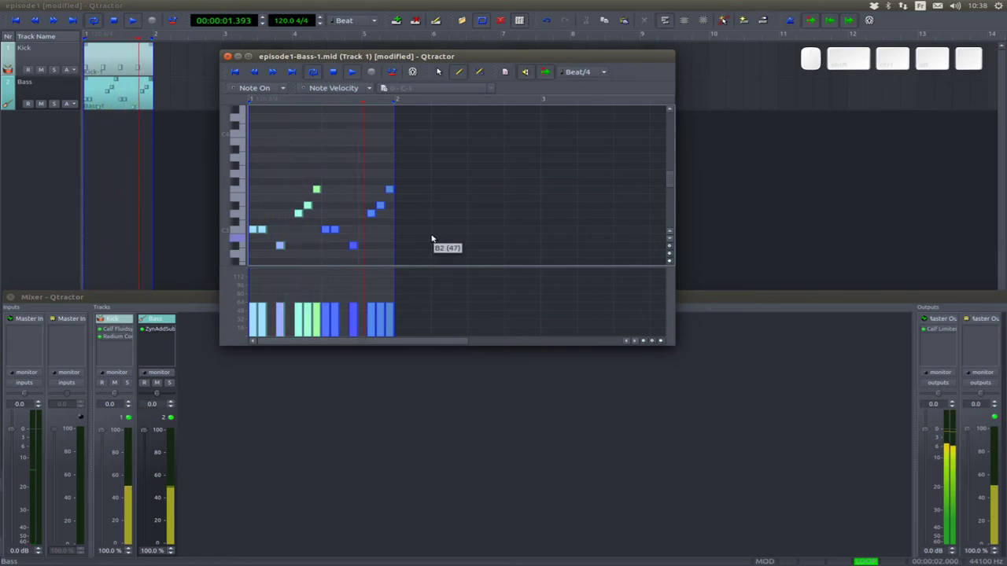
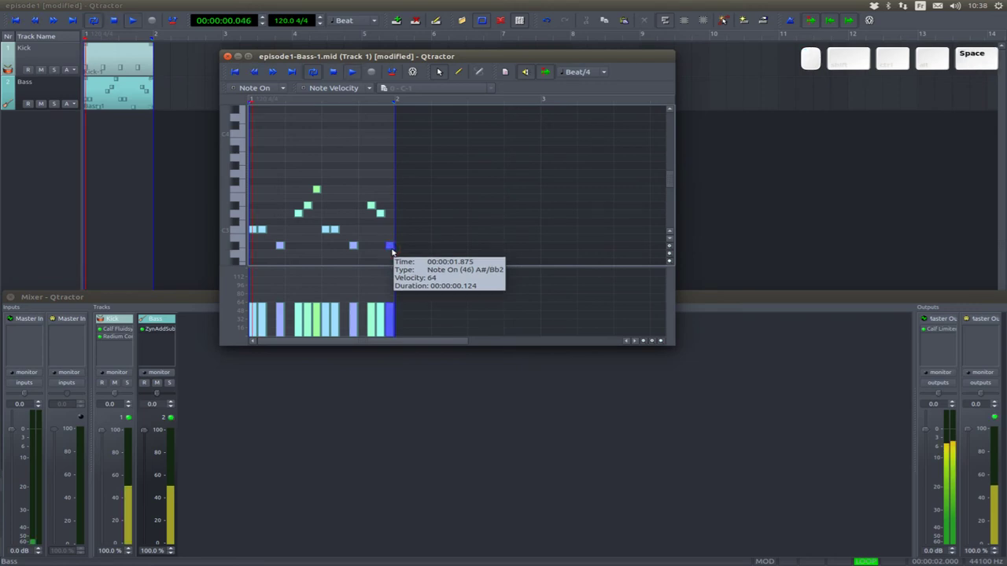
pyautogui.press('space')
# Step: Transpose the bass line down an octave and draw four short low notes across the bar
pyautogui.scroll(-3)
pyautogui.scroll(3)
pyautogui.press('ctrl+a')
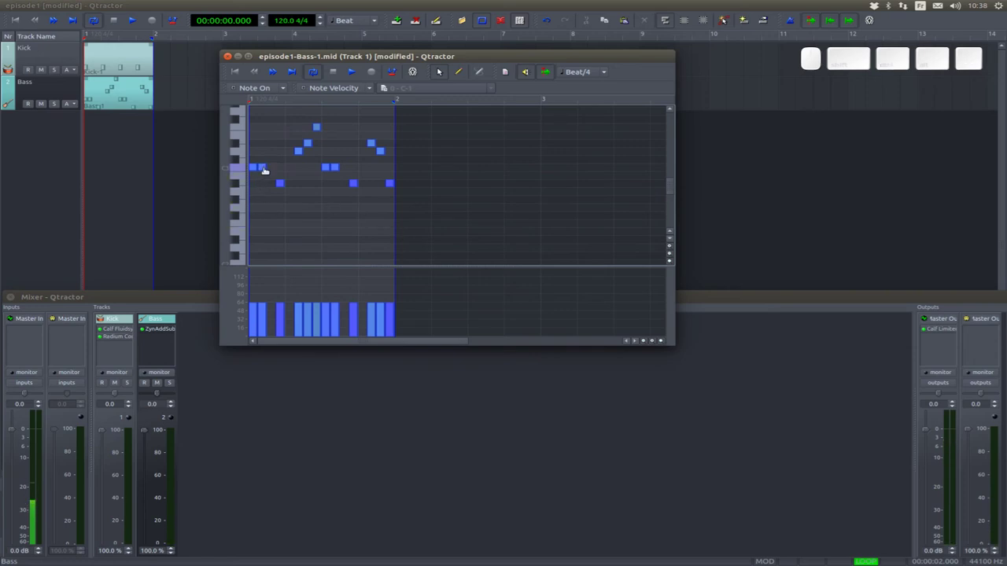
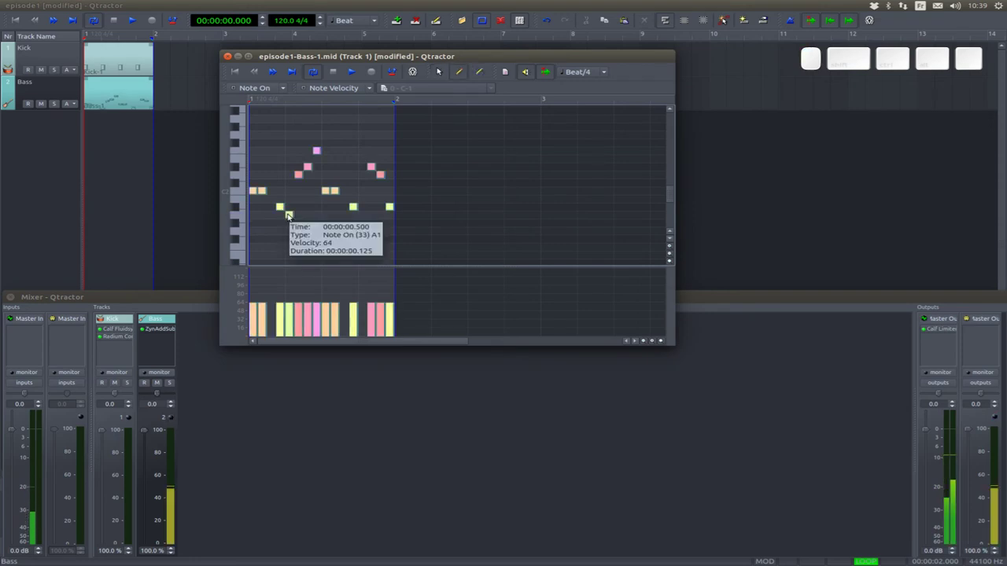
pyautogui.moveTo(392, 203); pyautogui.dragTo(302, 309)
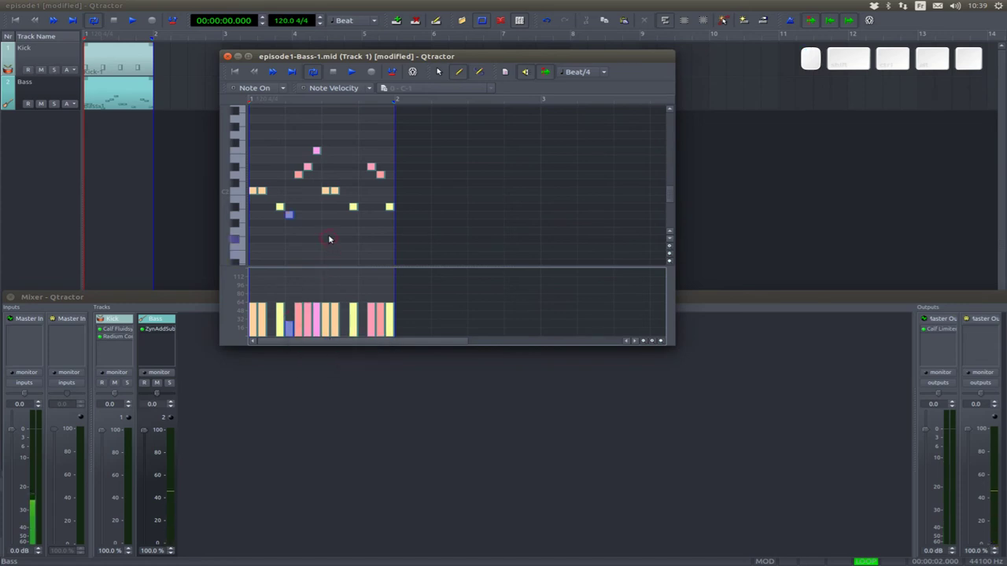
pyautogui.click(393, 204)
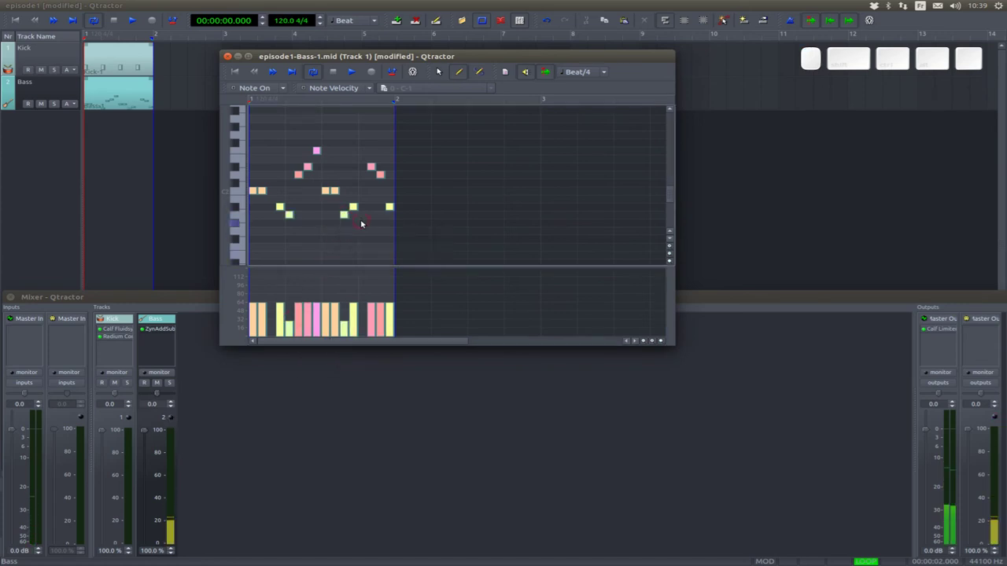
pyautogui.click(393, 203)
pyautogui.press('space')
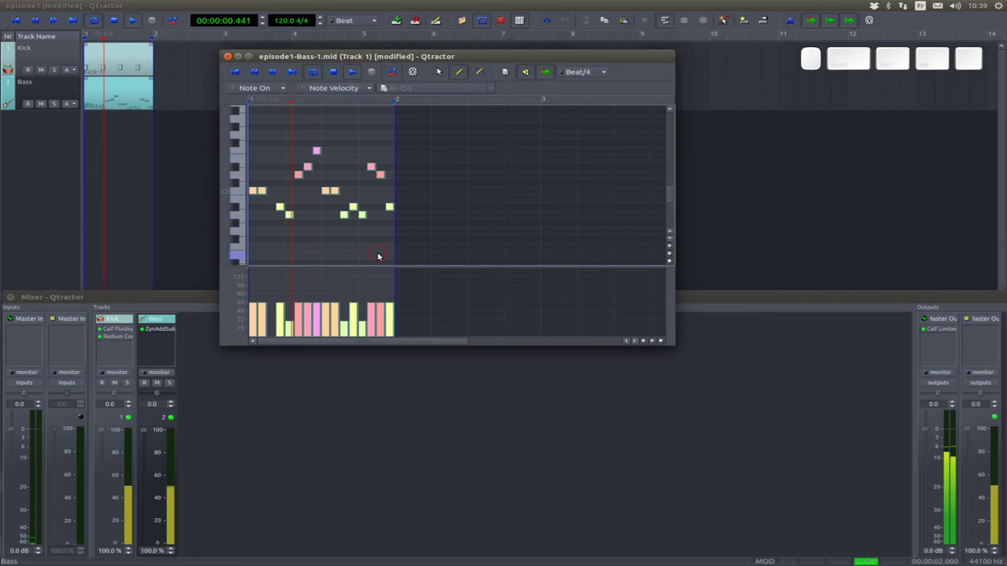
pyautogui.click(393, 203)
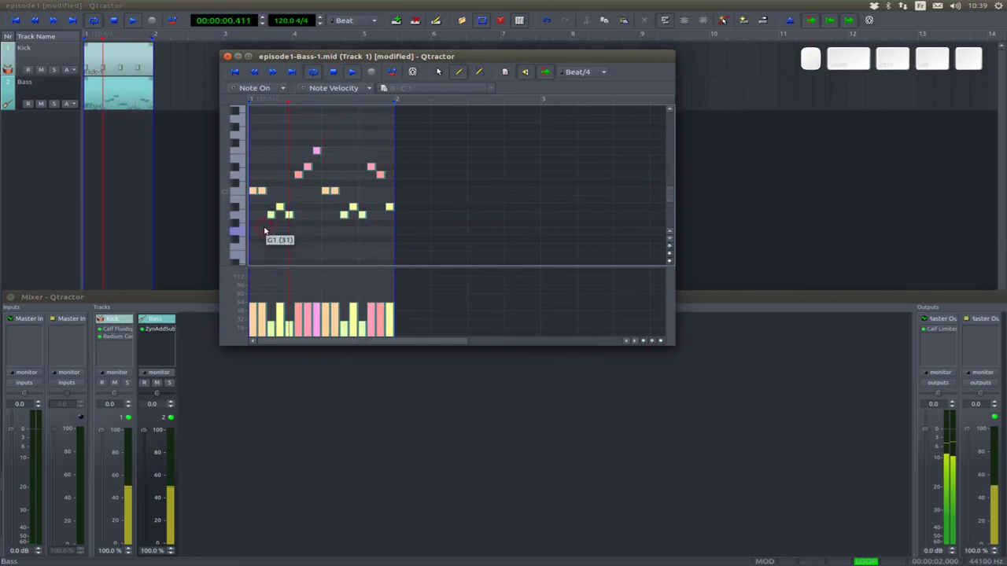
# Step: Select the four new low notes and nudge them down to G1
pyautogui.click(443, 71)
pyautogui.moveTo(393, 203); pyautogui.dragTo(393, 204)
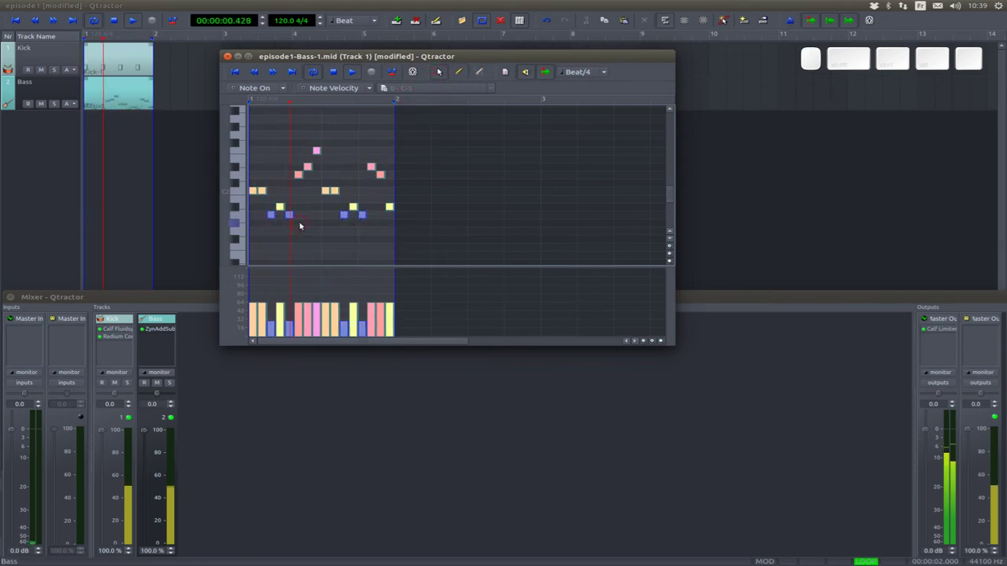
pyautogui.press('Down')
pyautogui.press('Return')
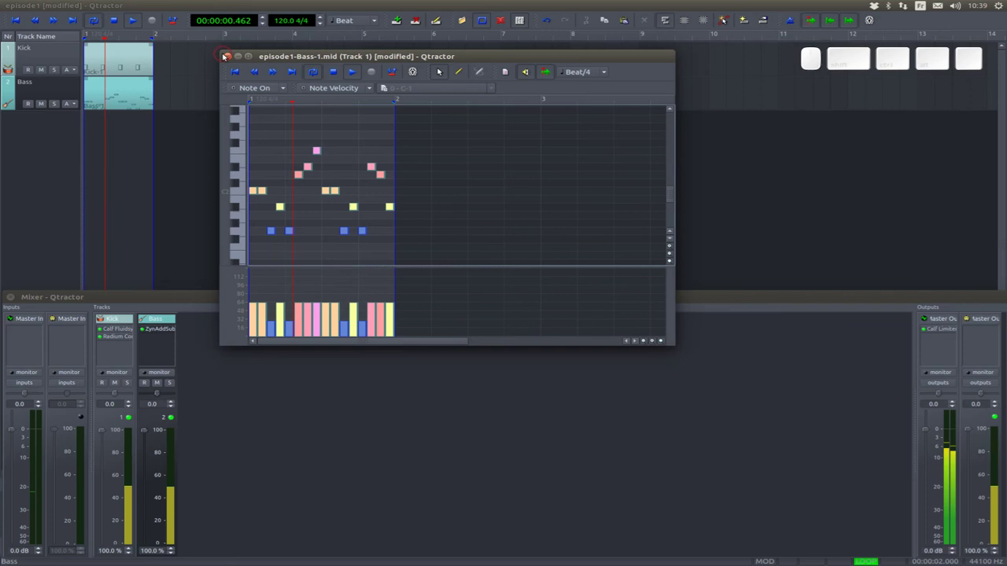
# Step: Close the Bass clip editor, stop playback and save the session as episode1.qtr
pyautogui.click(229, 54)
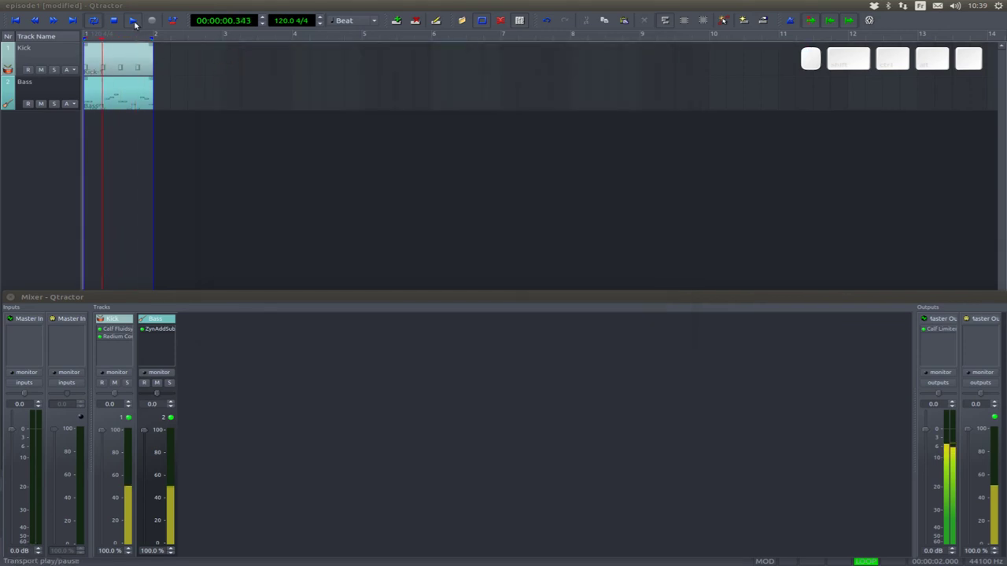
pyautogui.click(135, 16)
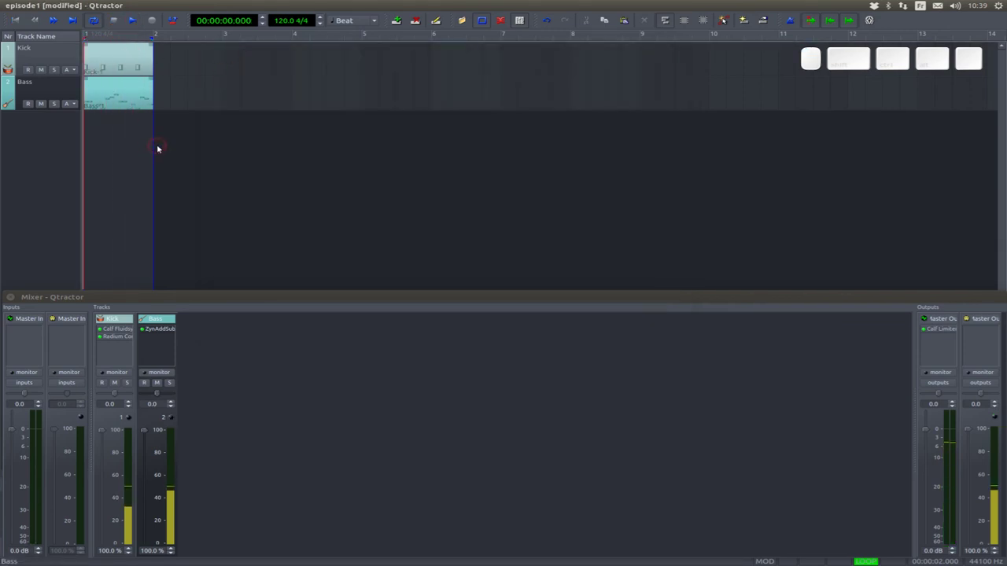
pyautogui.press('ctrl+s')
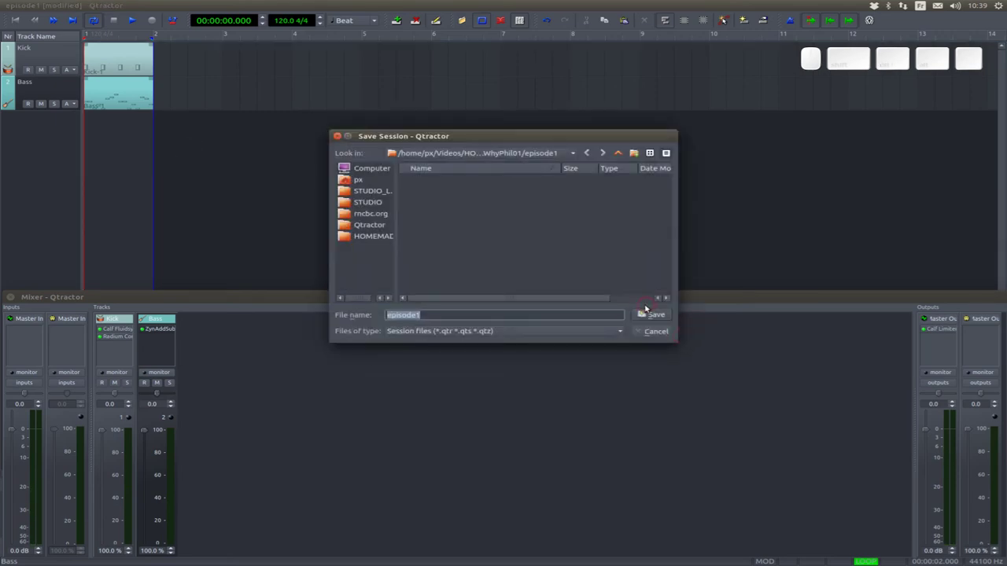
pyautogui.click(653, 313)
pyautogui.press('ctrl+s')
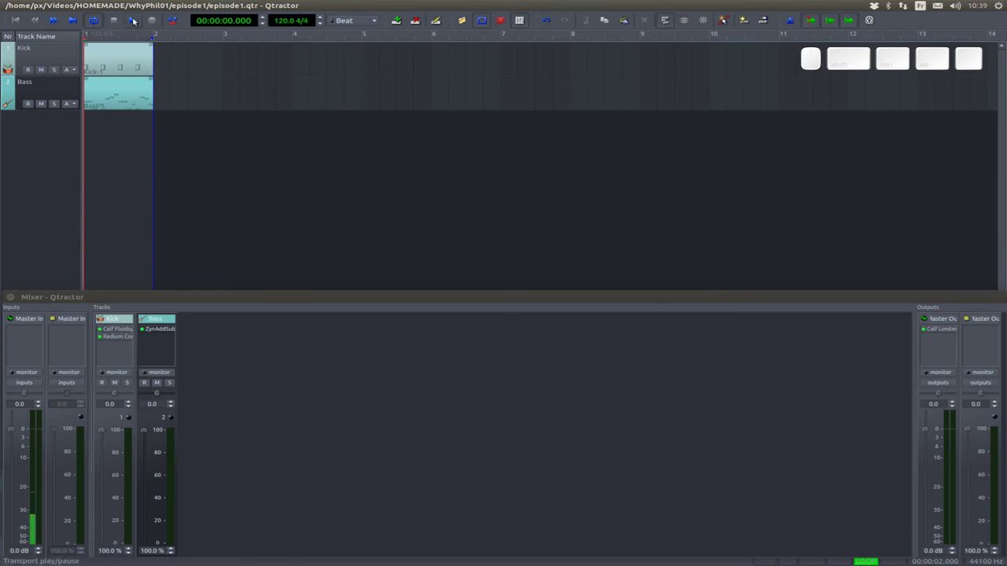
# Step: Start playback and bring up the Bass track's ZynAddSubFX preset bank, auditioning a bass preset
pyautogui.click(132, 17)
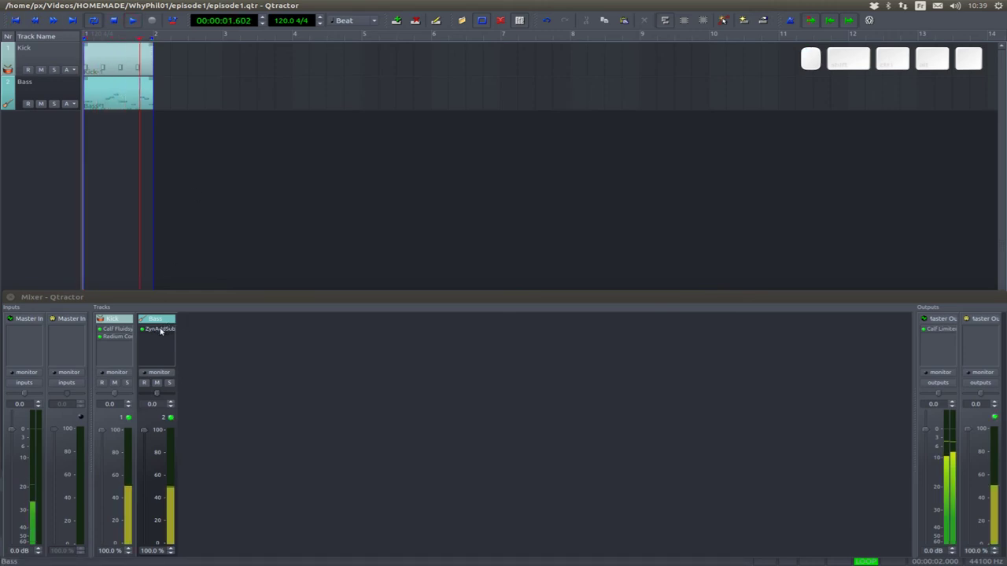
pyautogui.click(153, 329)
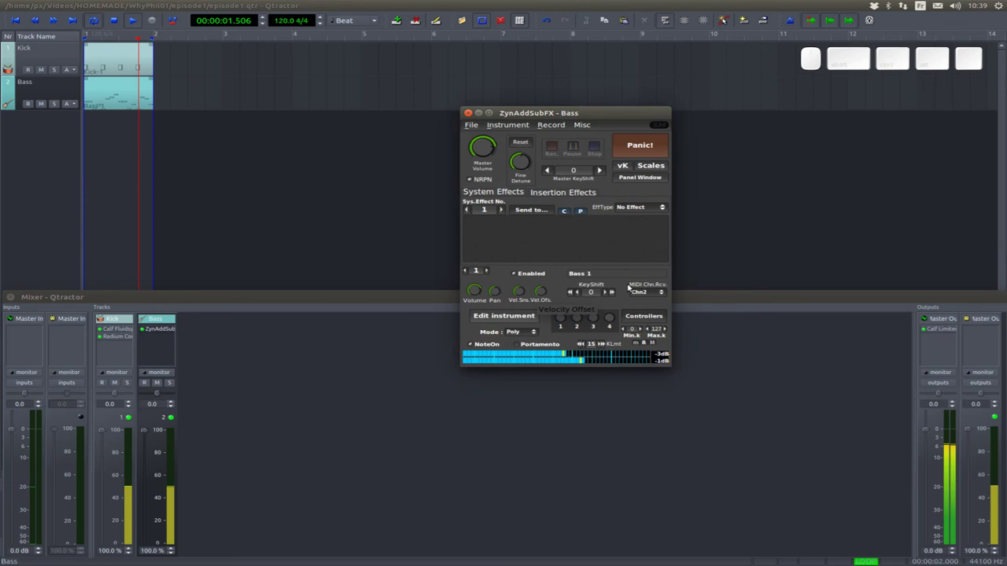
pyautogui.click(634, 271)
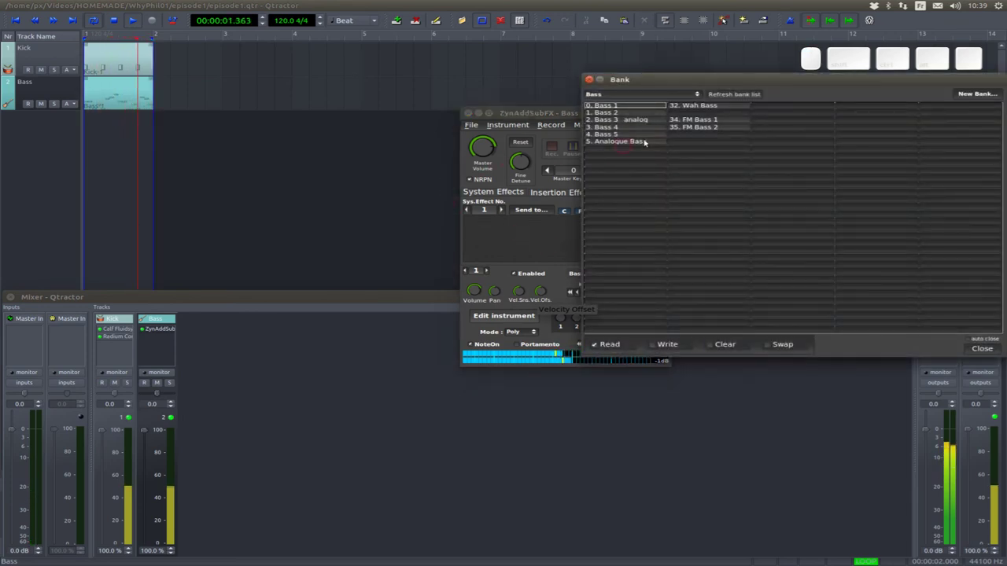
pyautogui.click(623, 122)
# Step: Audition further presets including FM Bass 1, then load 35. FM Bass 2 and dismiss the bank
pyautogui.click(618, 141)
pyautogui.click(710, 119)
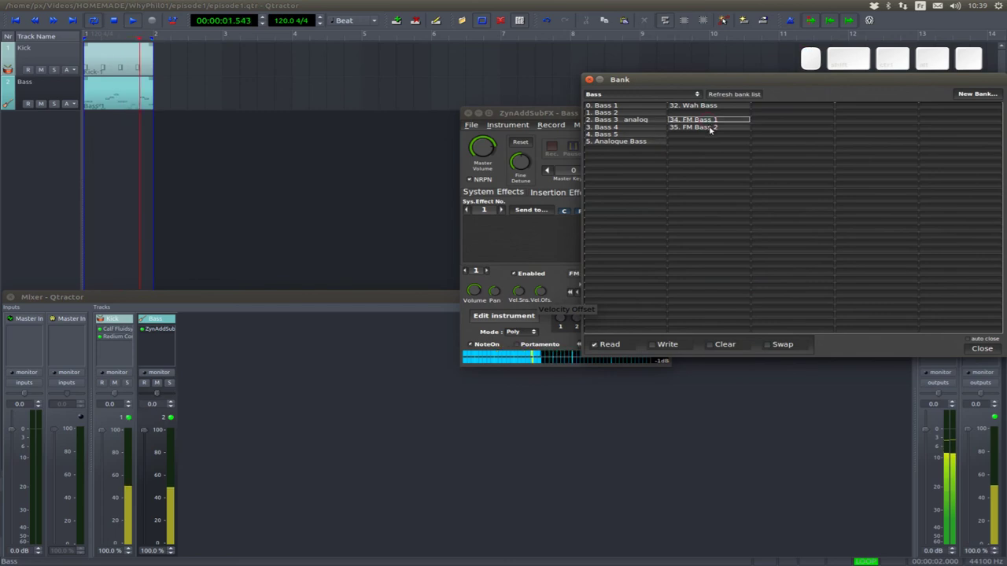
pyautogui.click(713, 127)
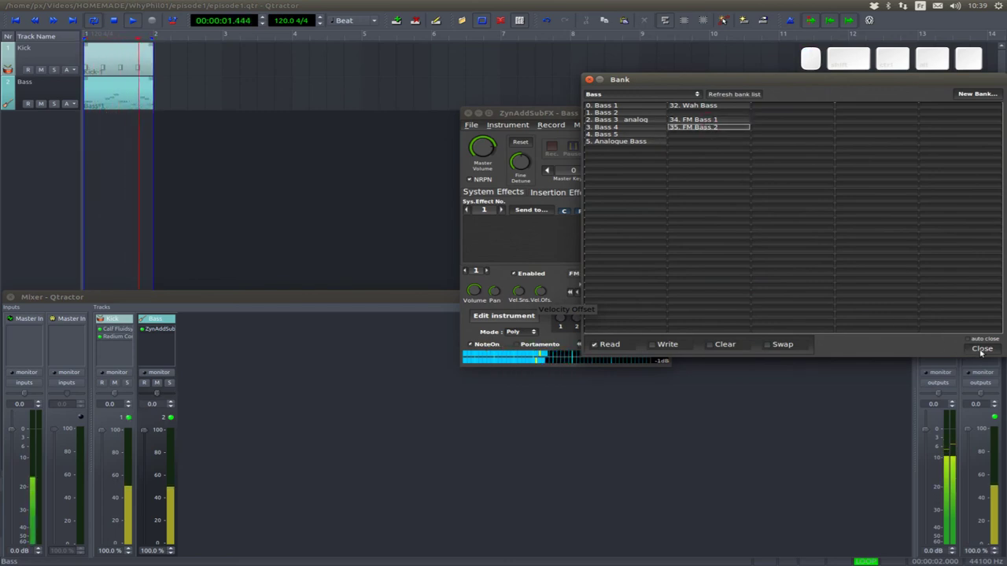
pyautogui.click(982, 350)
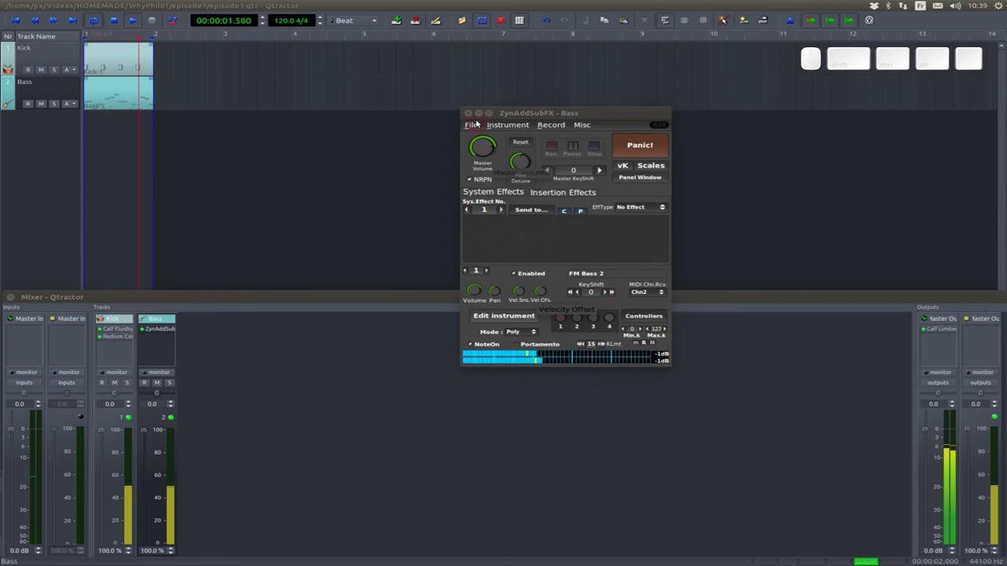
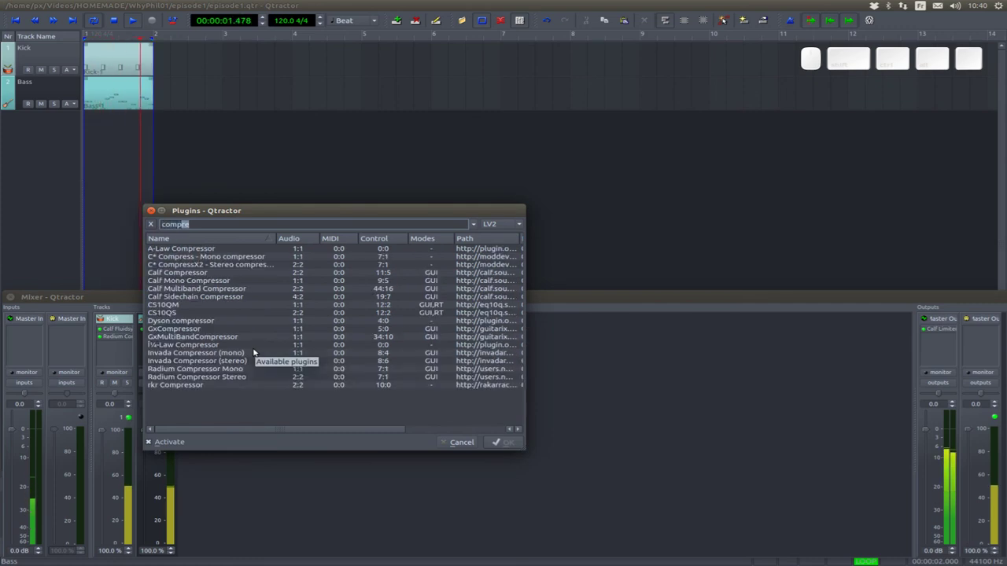
# Step: Add Radium Compressor Stereo after ZynAddSubFX on Bass and raise makeup gain to about +14.7 dB
pyautogui.click(239, 378)
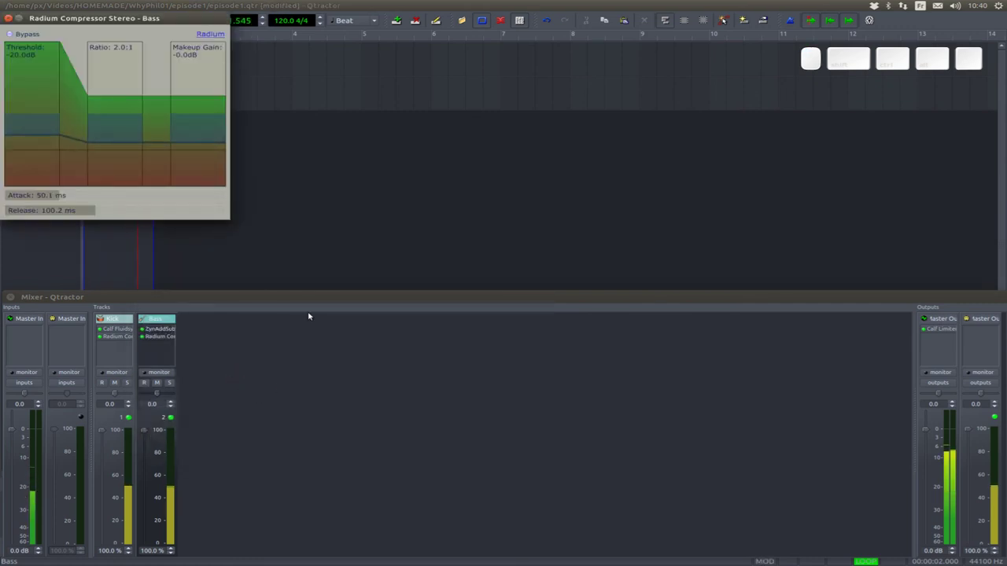
pyautogui.moveTo(210, 111); pyautogui.dragTo(169, 108)
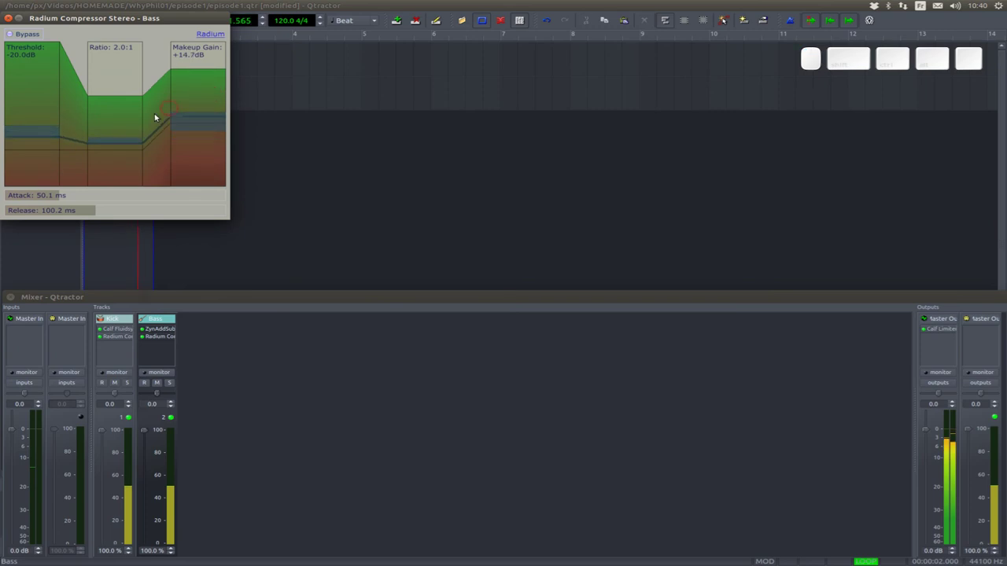